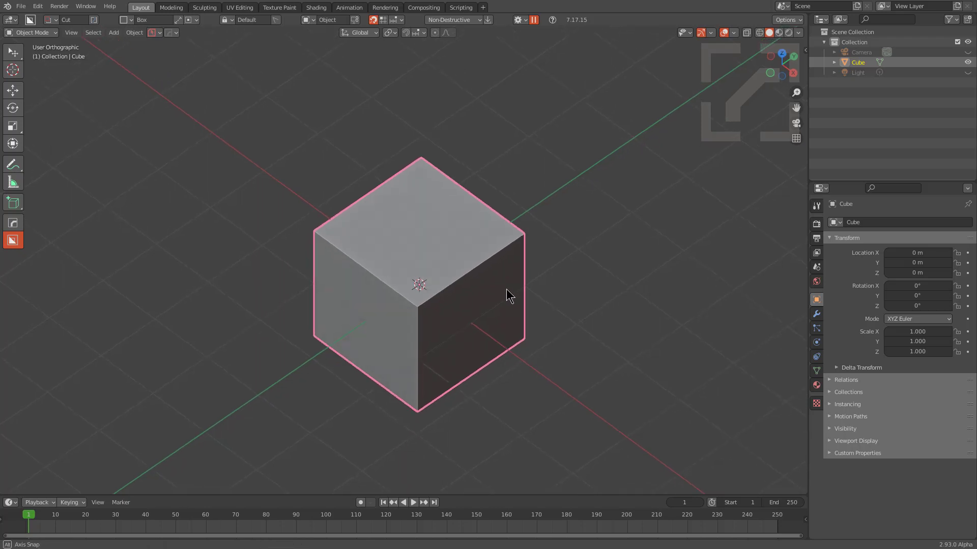
- Convert the default cube into a smooth sphere with Hard Ops MeshTools > SphereCast
key("KP_Decimal")
scroll("down", 3)
middle_click(480, 290)
scroll("up", 3)
scroll("down", 3)
scroll("up", 3)
key("q")
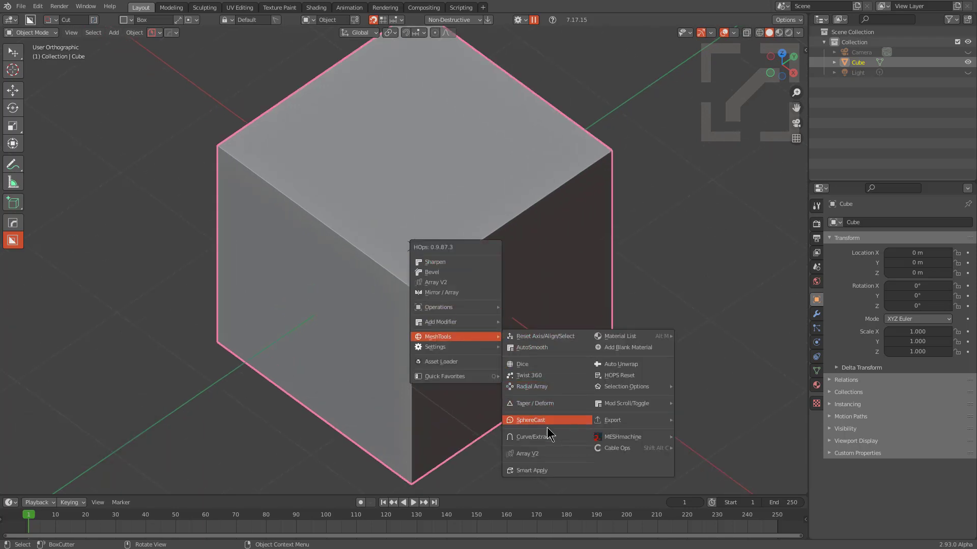
left_click(547, 425)
middle_click(468, 314)
scroll("up", 3)
middle_click(406, 200)
key("shift+a")
- Add a cylinder mesh, adjust its redo settings and scale it down to about 0.2
left_click(509, 240)
key("F9")
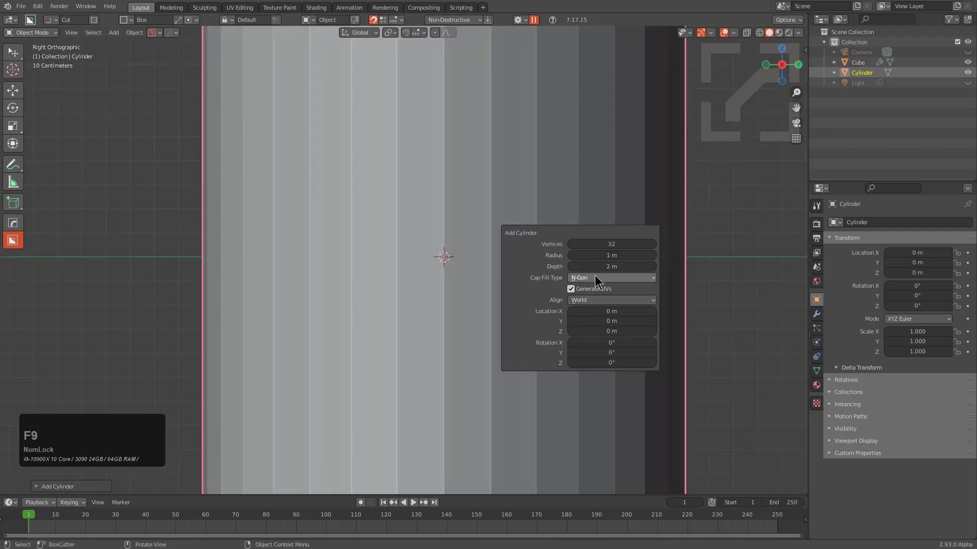
left_click(604, 300)
left_click(600, 325)
key("s")
left_click(540, 245)
- Rotate the cylinder 90° on X and Z so it lies on its side
key("g")
left_click(470, 159)
key("s")
left_click(435, 158)
key("s")
left_click(454, 183)
key("g")
left_click(431, 154)
- Move the cylinder along the X axis into the side of the sphere
middle_click(411, 163)
key("g")
key("y")
key("x")
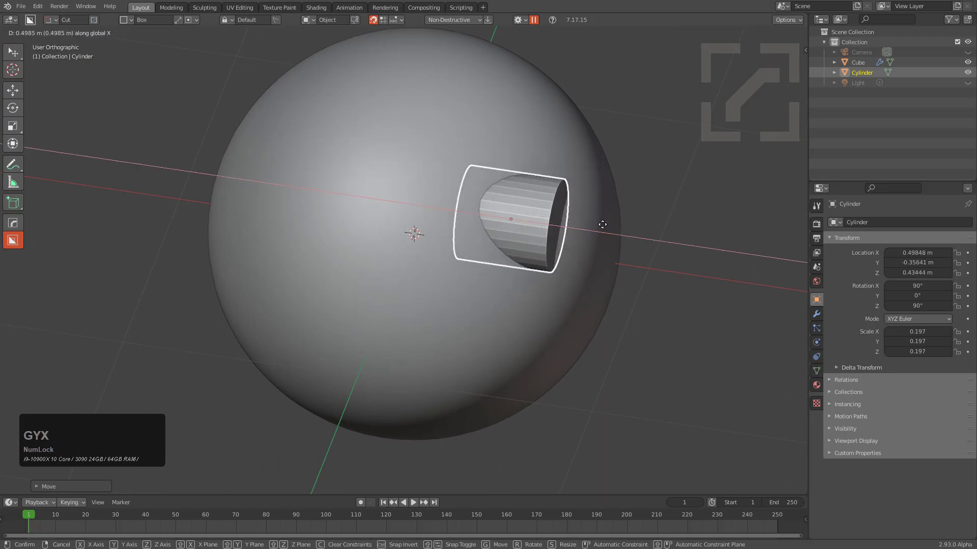
left_click(621, 230)
- Stretch the cylinder along its length to 0.255 and adjust its X scale
middle_click(599, 234)
scroll("up", 3)
key("q")
left_click(540, 153)
middle_click(541, 226)
key("s")
key("x")
left_click(616, 281)
scroll("down", 3)
- Sharpen the cylinder and slide it deeper into the sphere along X
key("alt+a")
middle_click(534, 237)
scroll("up", 3)
left_click(607, 269)
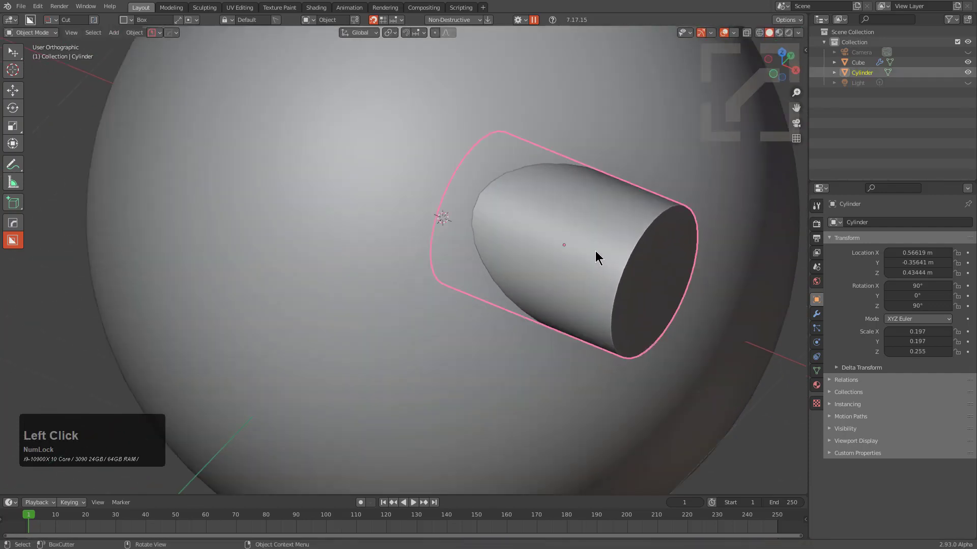
middle_click(586, 252)
scroll("up", 3)
key("g")
type("gyx")
left_click(501, 206)
- Subtract the cylinder from the sphere with a Hard Ops difference boolean, placing it in Cutters
key("q")
left_click(644, 163)
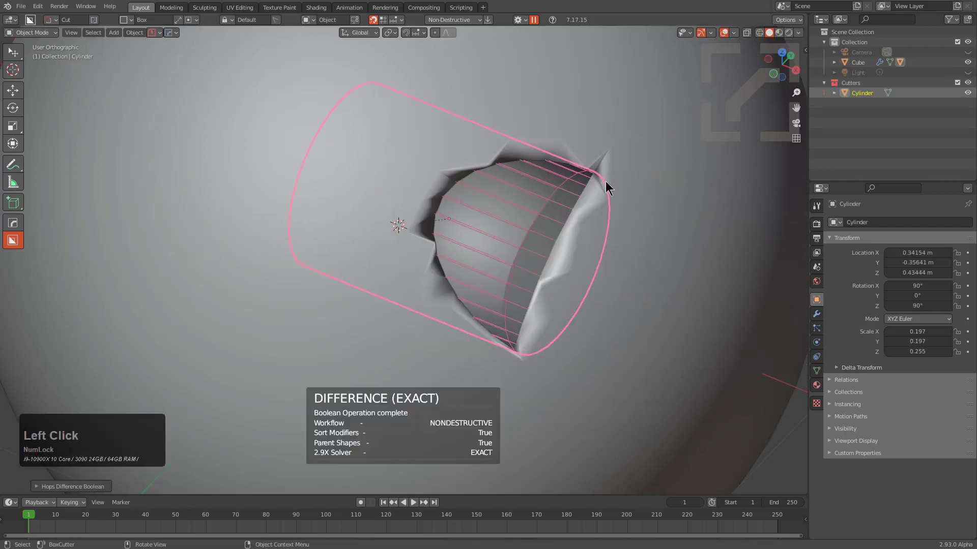
scroll("down", 3)
middle_click(544, 207)
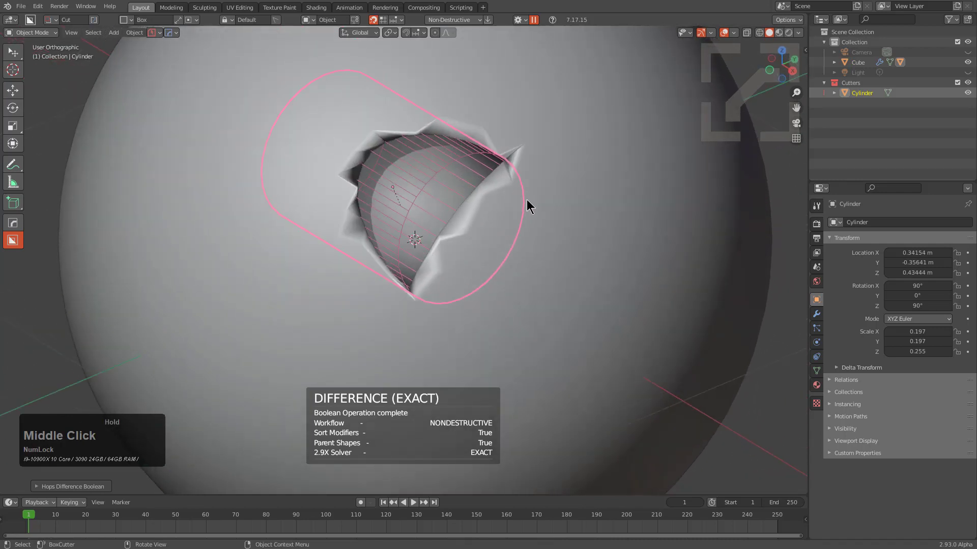
- Set the boolean's solver to Fast in the redo panel
key("F9")
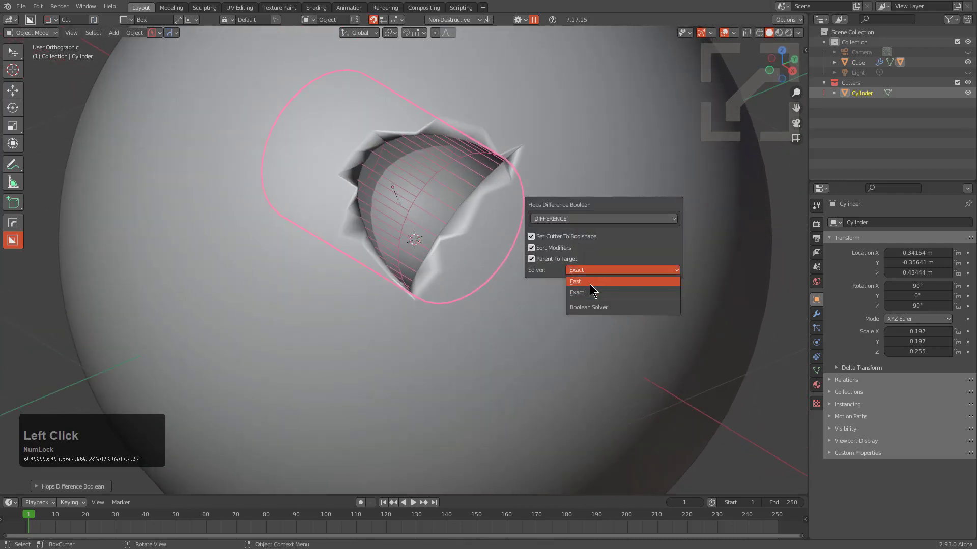
left_click(593, 285)
middle_click(494, 188)
left_click(621, 198)
- Run another Hard Ops Q-menu option on the cutter and inspect the socket
key("q")
left_click(663, 315)
middle_click(502, 222)
scroll("up", 3)
scroll("down", 3)
middle_click(384, 190)
left_click(504, 239)
scroll("up", 3)
- Duplicate the cutter cylinder and move the copy further out along X
key("shift+d")
key("x")
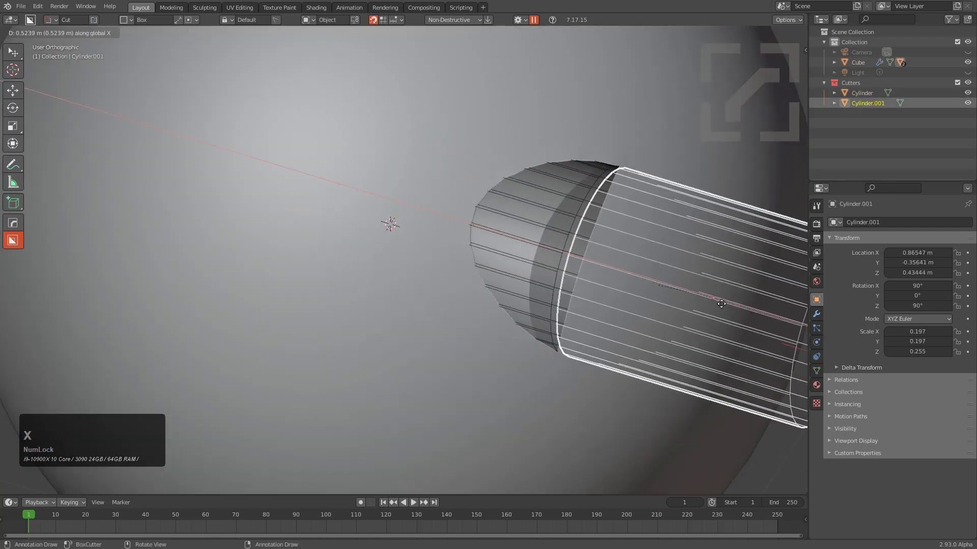
left_click(712, 300)
left_click(669, 122)
- Subtract Cylinder.001 from the sphere with a Hard Ops difference boolean and adjust its redo options
key("q")
left_click(663, 126)
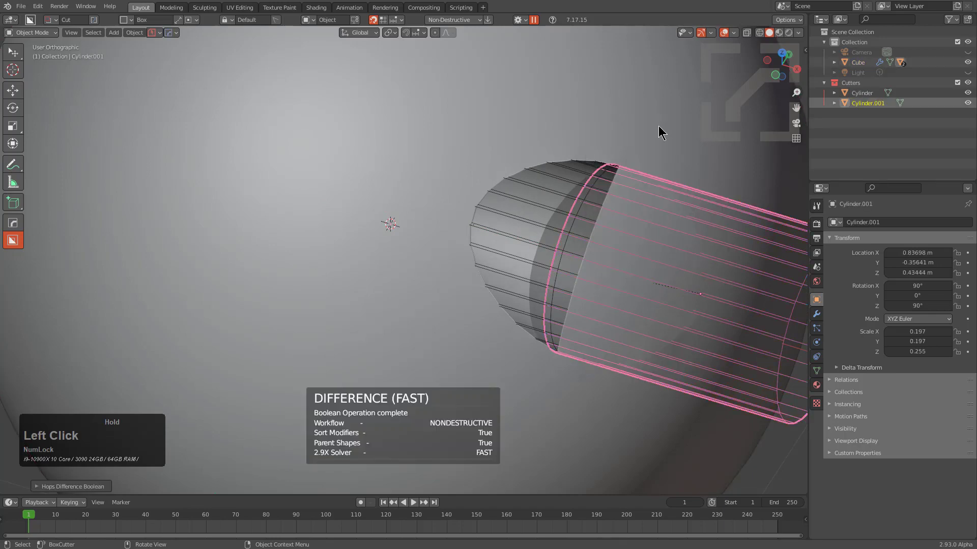
scroll("down", 3)
middle_click(639, 247)
key("F9")
left_click(694, 317)
left_click(699, 343)
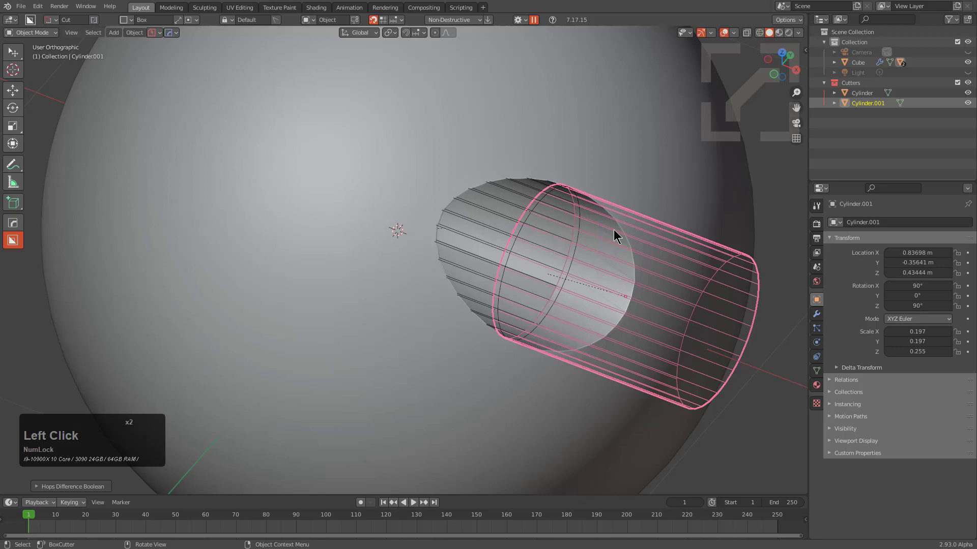
- Reposition the second cutter along X so it overlaps the first cutter's outer end
middle_click(608, 234)
left_click(642, 285)
left_click(649, 280)
double_click(653, 277)
key("g")
key("y")
key("x")
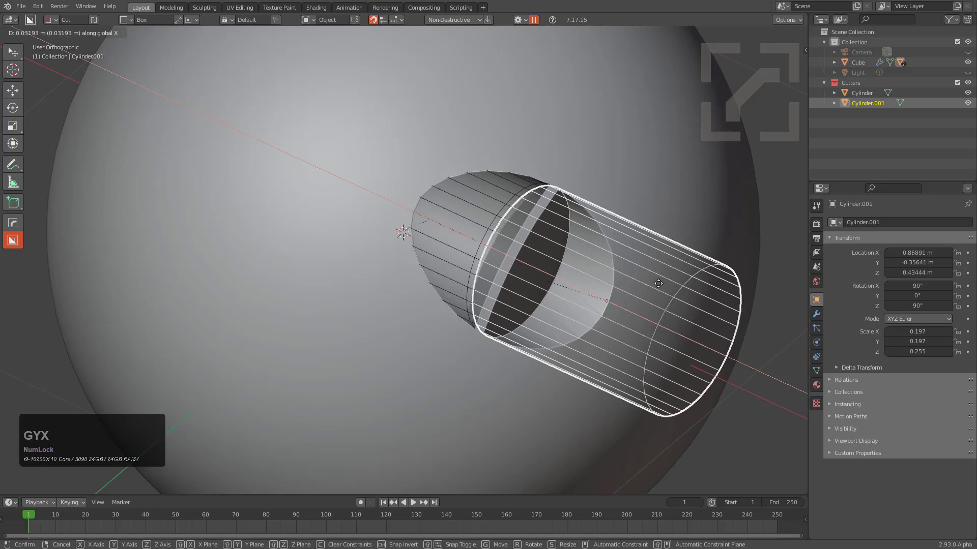
left_click(661, 286)
- Undo the last four adjustments and select the sphere
key("1")
scroll("down", 3)
left_click_drag(554, 271, 529, 235)
scroll("up", 3)
middle_click(543, 127)
scroll("down", 3)
key("ctrl+z")
key("ctrl+z")
key("ctrl+z")
key("ctrl+z")
left_click(465, 124)
- In the Hard Ops Bevel Helper Boolean list, set the first boolean's solver to Fast
left_click(169, 32)
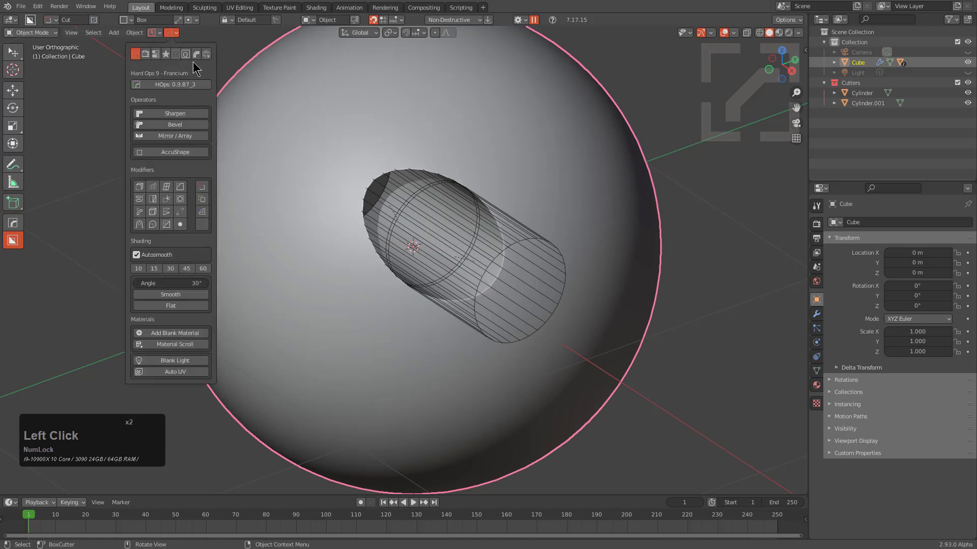
left_click(199, 55)
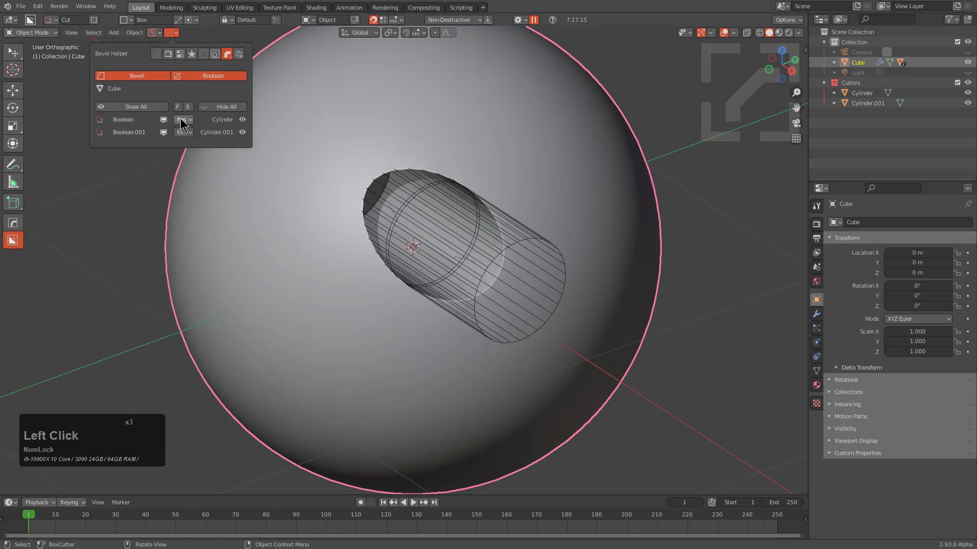
left_click(183, 121)
left_click(105, 121)
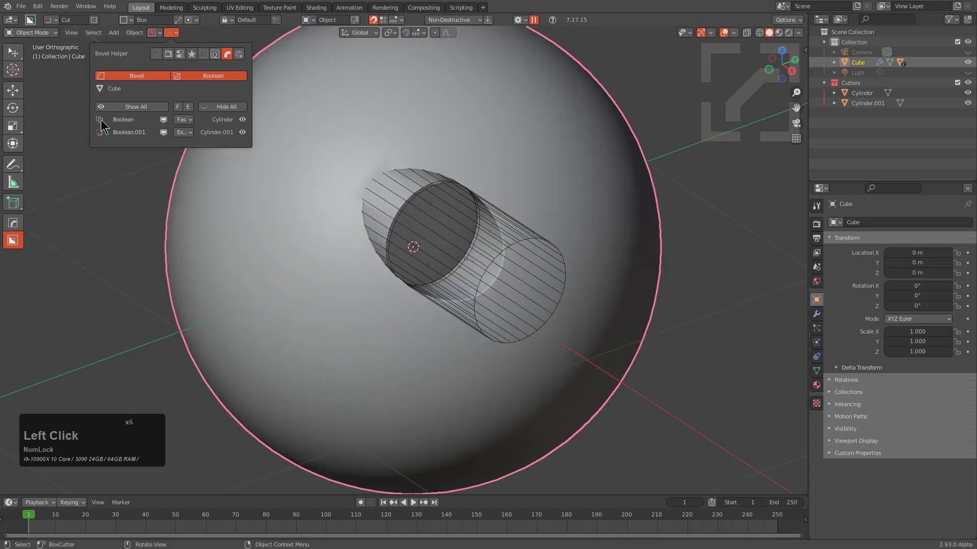
- Set Boolean.001's solver to Exact
middle_click(435, 210)
scroll("up", 3)
middle_click(600, 231)
scroll("up", 3)
middle_click(511, 218)
scroll("up", 3)
left_click(171, 35)
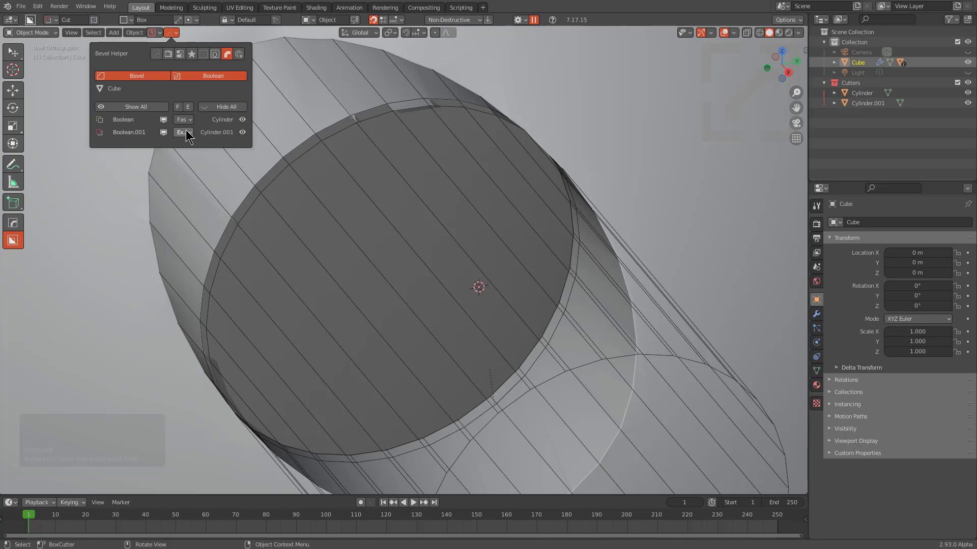
left_click(188, 133)
left_click(187, 143)
left_click(189, 135)
left_click(194, 155)
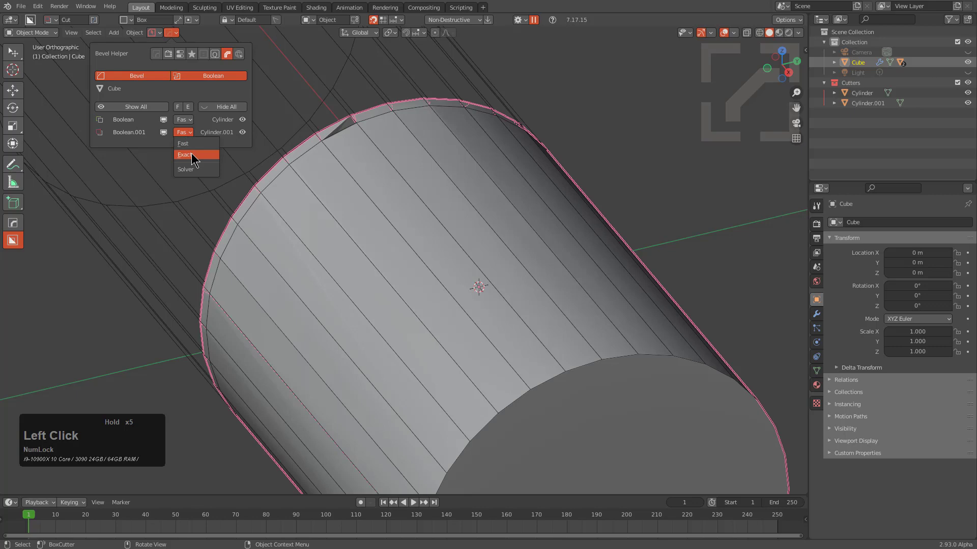
- Select Cylinder.001 and orbit to inspect the socket
scroll("down", 3)
middle_click(512, 238)
left_click(604, 219)
middle_click(477, 167)
scroll("up", 3)
middle_click(553, 177)
- Resize the second cutter and check the socket with the cutters briefly hidden, then shown as wireframes
key("s")
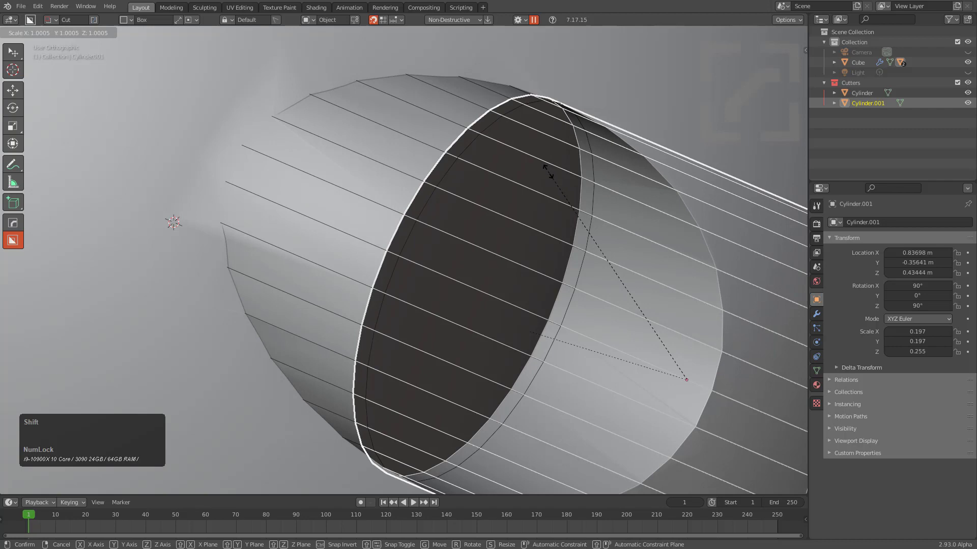
scroll("down", 3)
middle_click(518, 179)
left_click(727, 34)
middle_click(470, 183)
scroll("up", 3)
middle_click(535, 123)
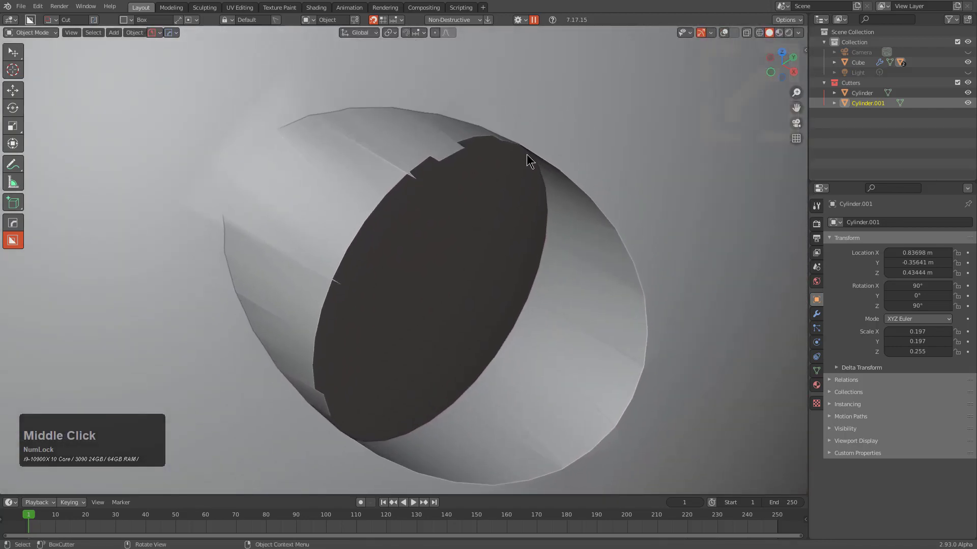
key("s")
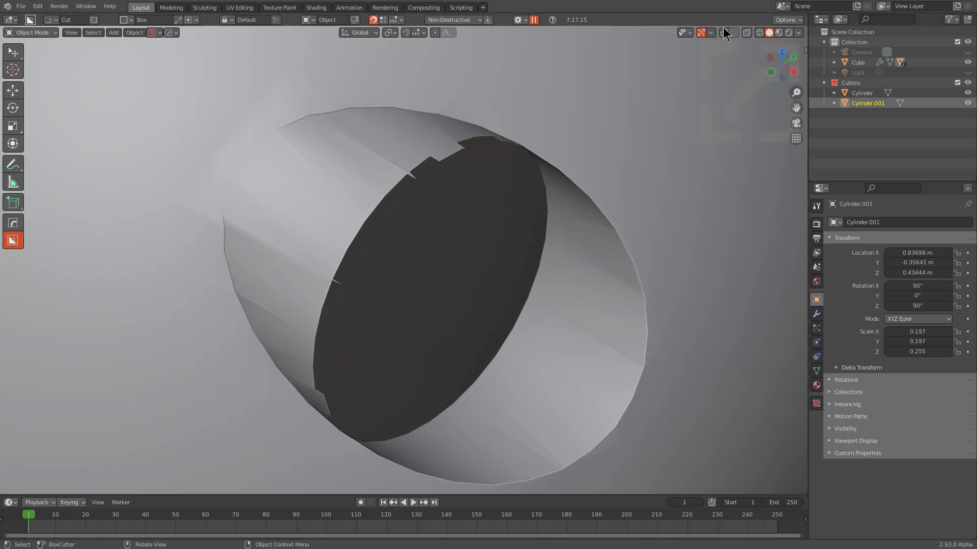
left_click(625, 117)
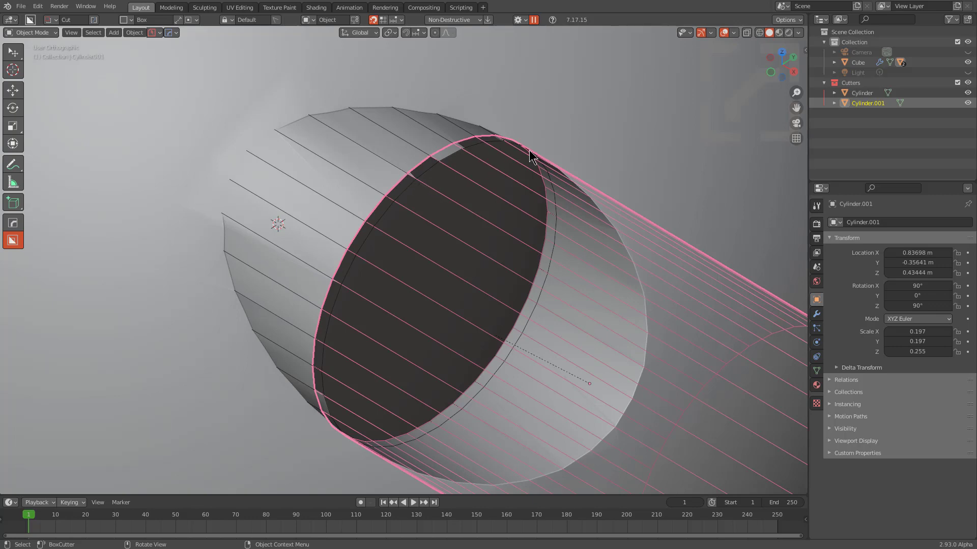
- Slide Cylinder.001 outward along the X axis so it sits further from the sphere centre
key("g")
key("y")
key("x")
left_click(486, 167)
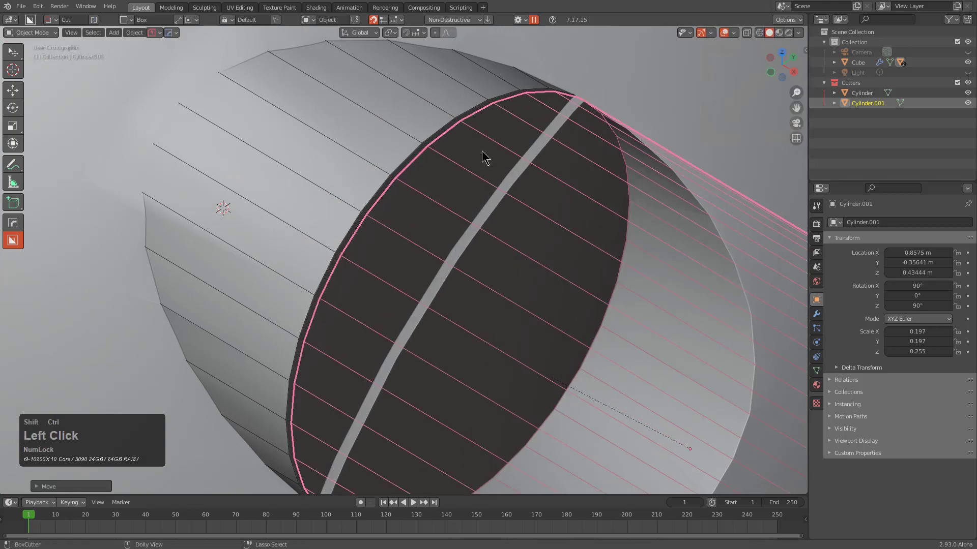
key("ctrl+shift+Tab")
left_click(477, 161)
key("g")
key("y")
key("x")
left_click(458, 120)
- Nudge the cutter further along X while checking the bore from around the socket
scroll("down", 3)
scroll("up", 3)
scroll("down", 3)
middle_click(509, 171)
scroll("up", 3)
key("g")
key("y")
key("x")
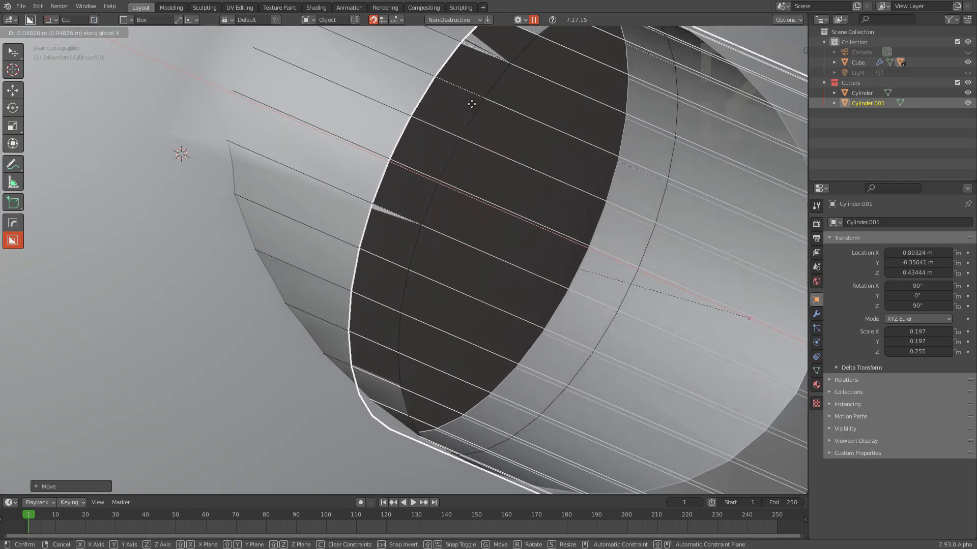
middle_click(515, 121)
scroll("down", 3)
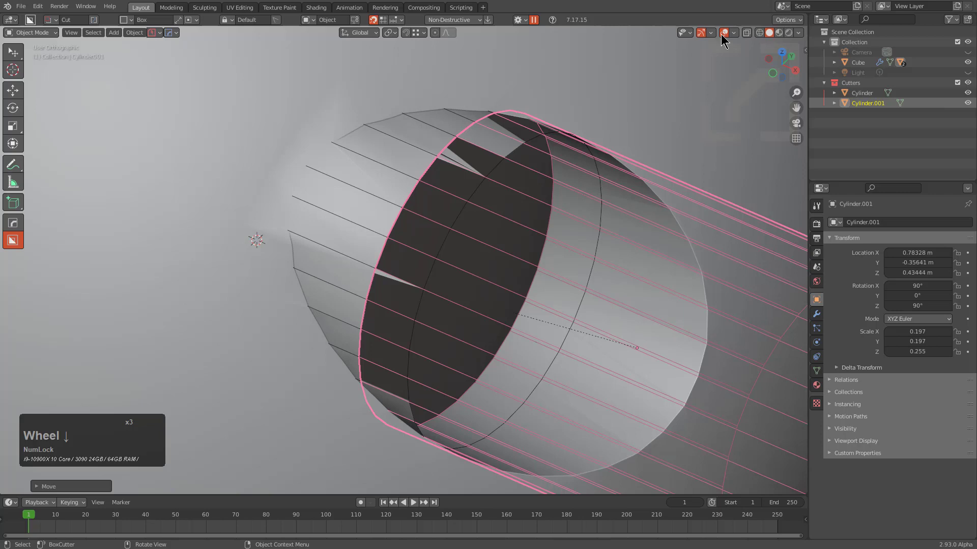
- Turn off the cutter wireframe overlay and inspect the hole from several angles
left_click(723, 38)
middle_click(503, 147)
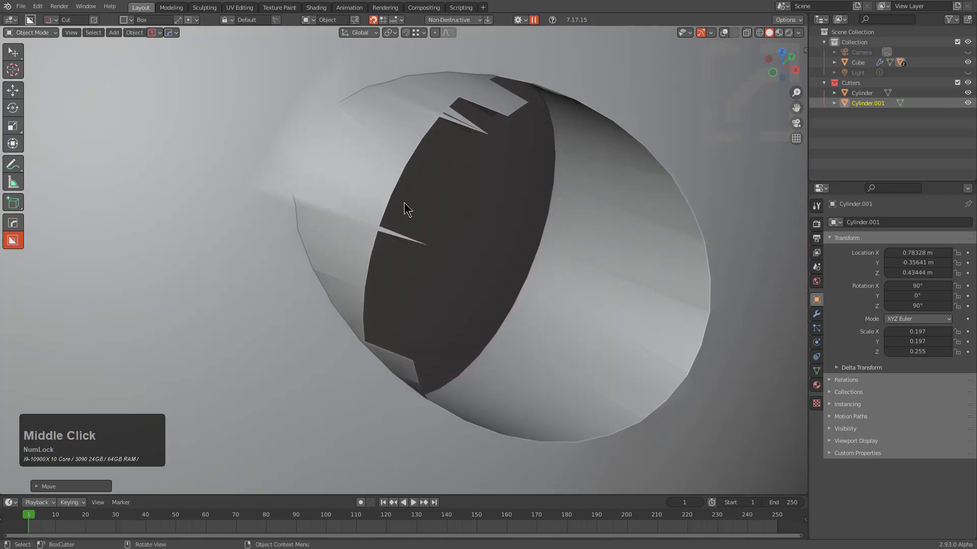
middle_click(731, 31)
scroll("up", 3)
scroll("up", 3)
scroll("down", 3)
middle_click(514, 123)
scroll("up", 3)
scroll("up", 3)
- Settle the cutter at X 0.8515 m and verify the cut surface is clean, free of slivers
key("ctrl+z")
scroll("down", 3)
key("1")
middle_click(498, 199)
middle_click(510, 174)
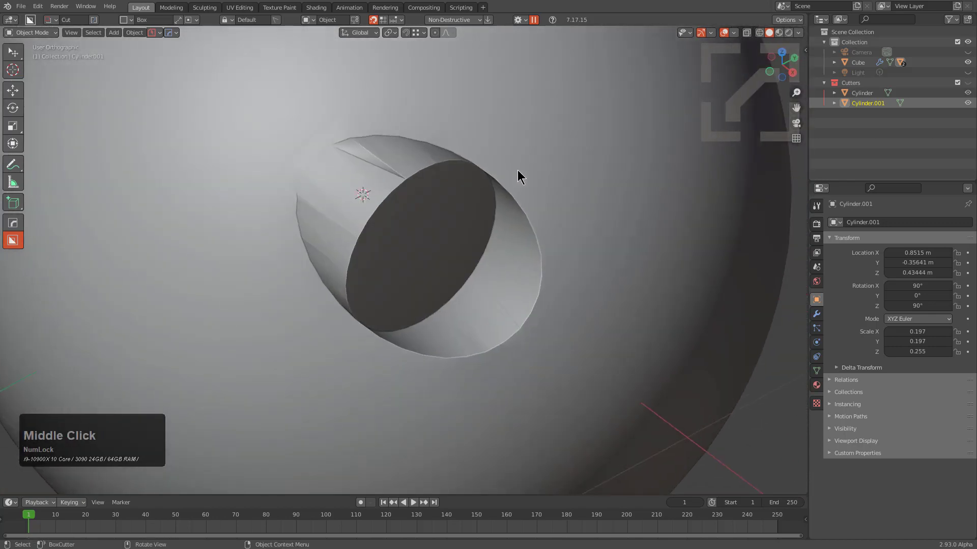
- Apply Autosmooth at 35° to the sphere from the BoxCutter menu
left_click(522, 172)
scroll("up", 3)
key("ctrl+a")
left_click(438, 284)
left_click(531, 175)
key("q")
- Add a bevel to the sphere, hide the cutters and enter Edit Mode on its mesh around the hole
left_click(511, 175)
key("q")
left_click(498, 168)
scroll("down", 3)
left_click(498, 168)
middle_click(507, 200)
scroll("down", 3)
middle_click(443, 187)
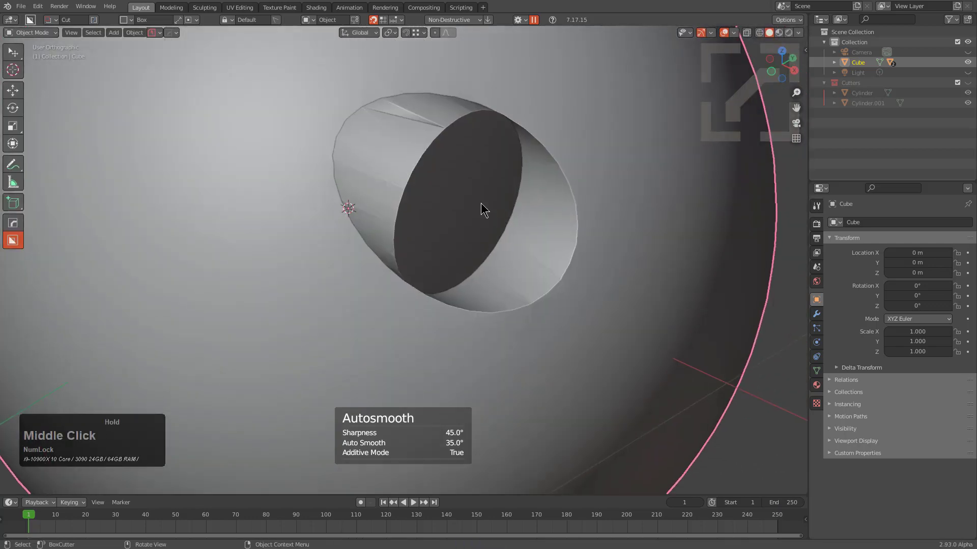
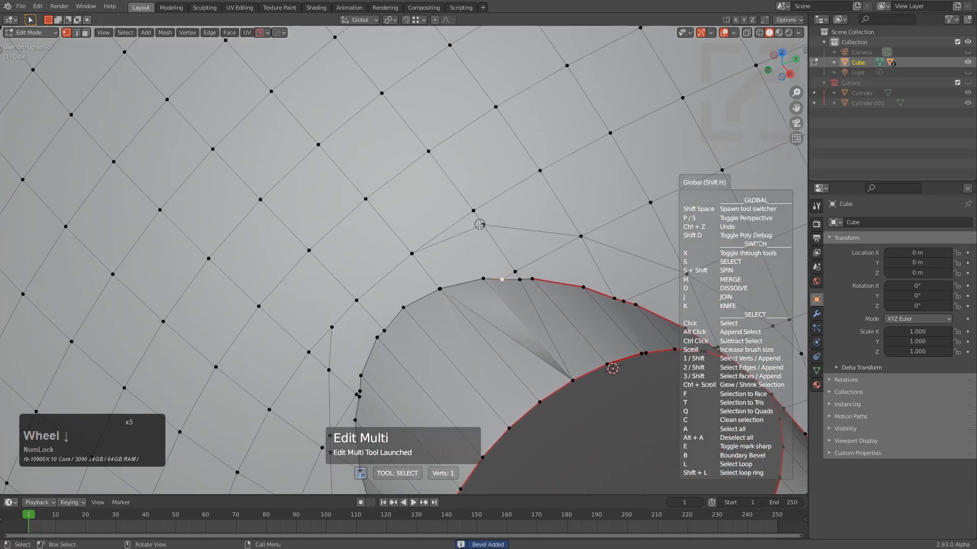
- In Edit Multi's Join mode, connect grid vertices to rim vertices along the left side of the socket
key("j")
left_click(483, 220)
left_click(483, 261)
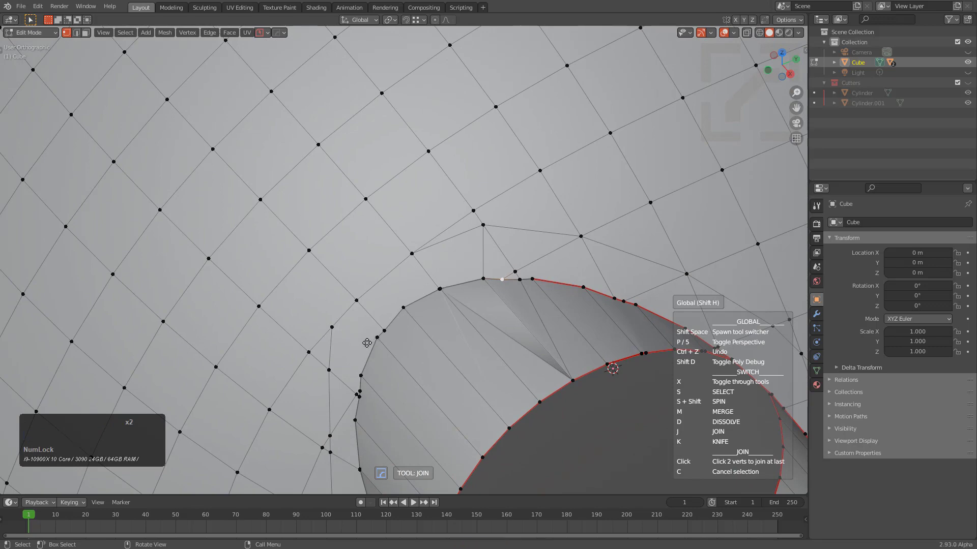
double_click(367, 334)
left_click(355, 302)
middle_click(370, 377)
scroll("down", 3)
left_click(424, 273)
left_click(351, 264)
middle_click(402, 319)
left_click(472, 247)
left_click(362, 257)
left_click(483, 278)
left_click(406, 285)
left_click(484, 299)
left_click(453, 304)
left_click(494, 320)
left_click(465, 335)
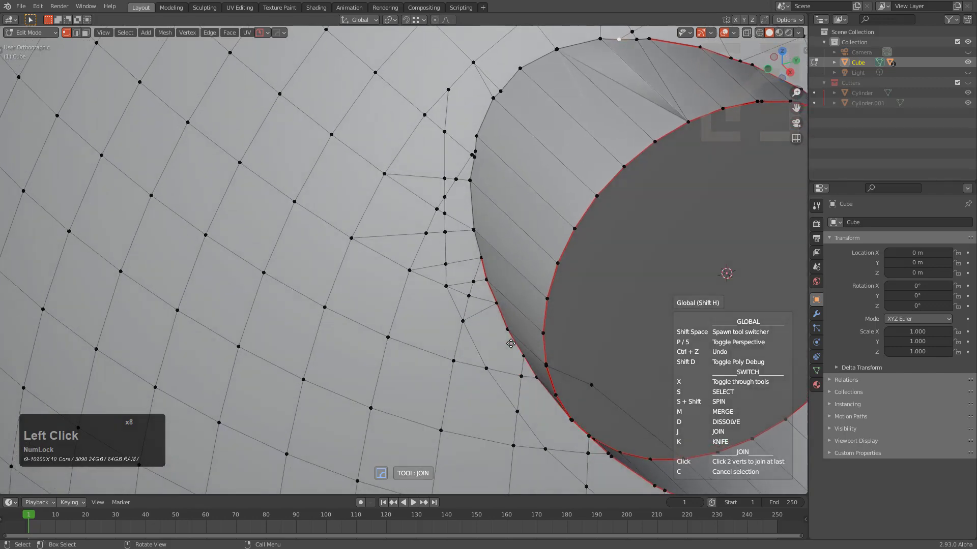
- Join the grid vertices to the rim vertices across the lower part of the opening
left_click(523, 217)
left_click(456, 258)
left_click(565, 283)
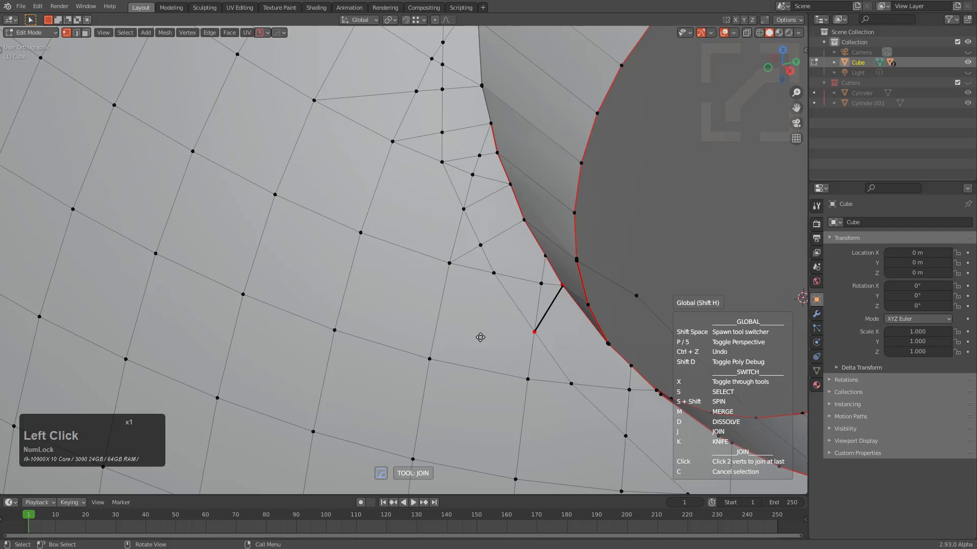
left_click(442, 351)
left_click(603, 339)
left_click(534, 372)
left_click(575, 205)
left_click(545, 234)
left_click(499, 190)
left_click(464, 246)
left_click(562, 226)
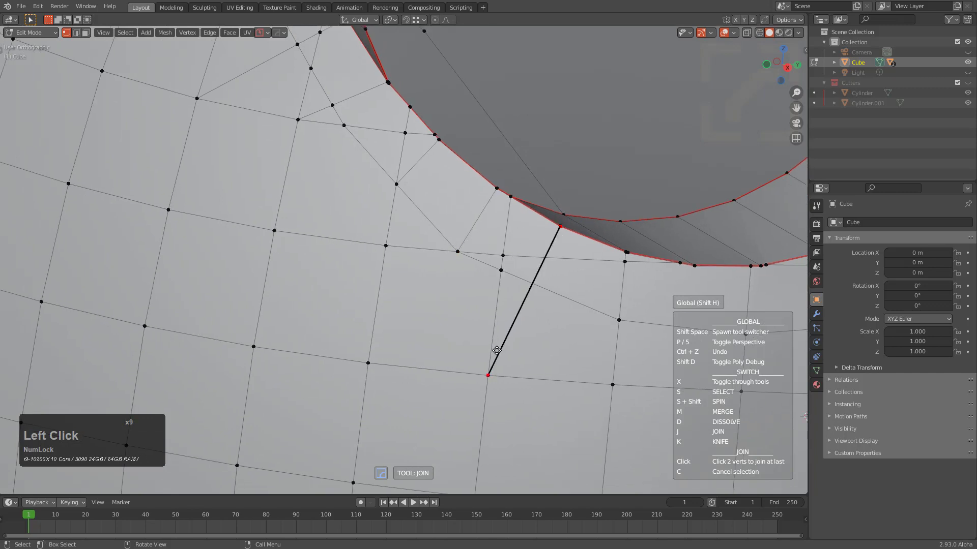
left_click(495, 352)
left_click(696, 264)
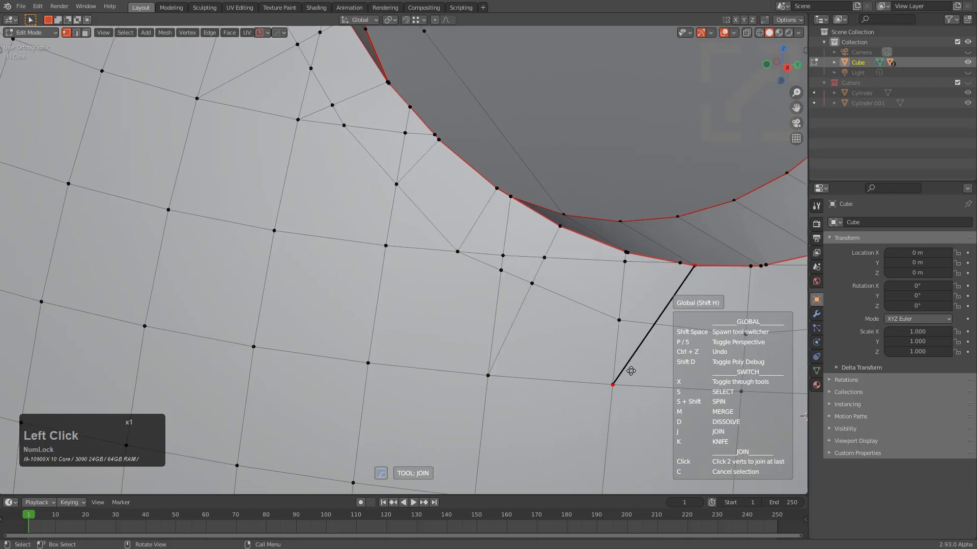
left_click(628, 372)
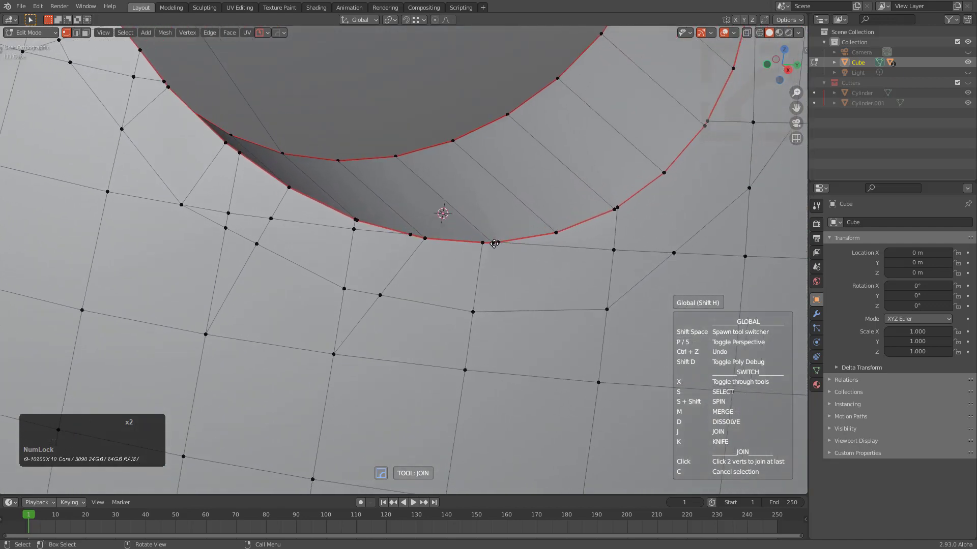
left_click(494, 240)
left_click(563, 365)
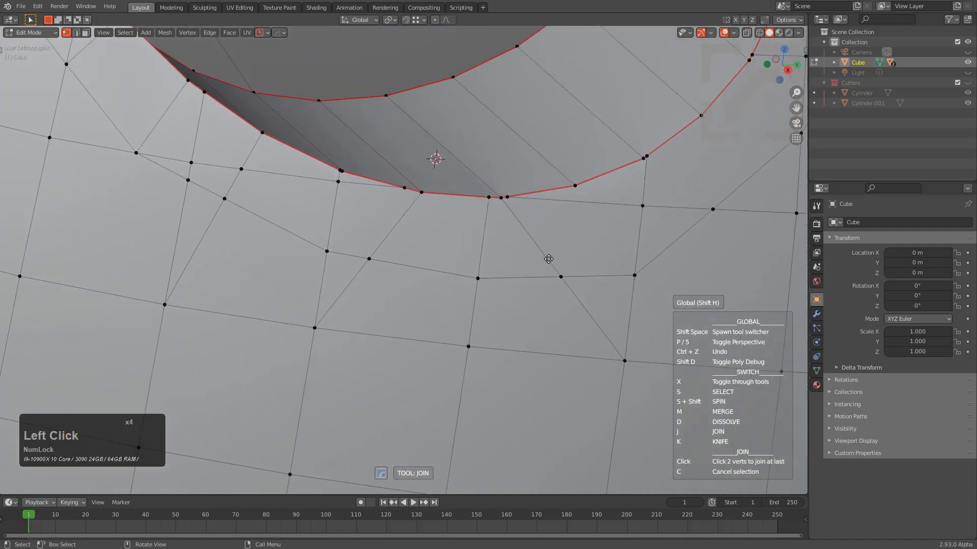
left_click(548, 190)
left_click(716, 337)
left_click(536, 185)
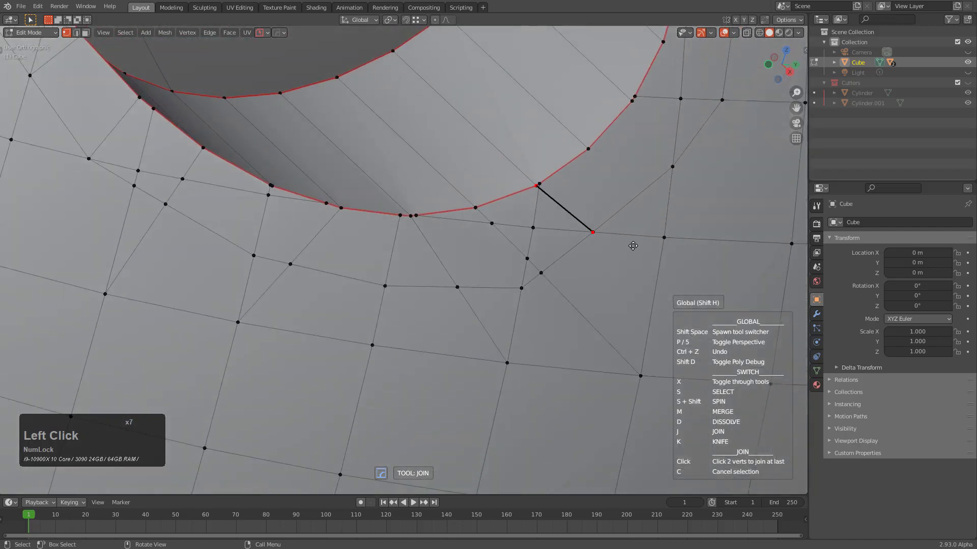
left_click(646, 259)
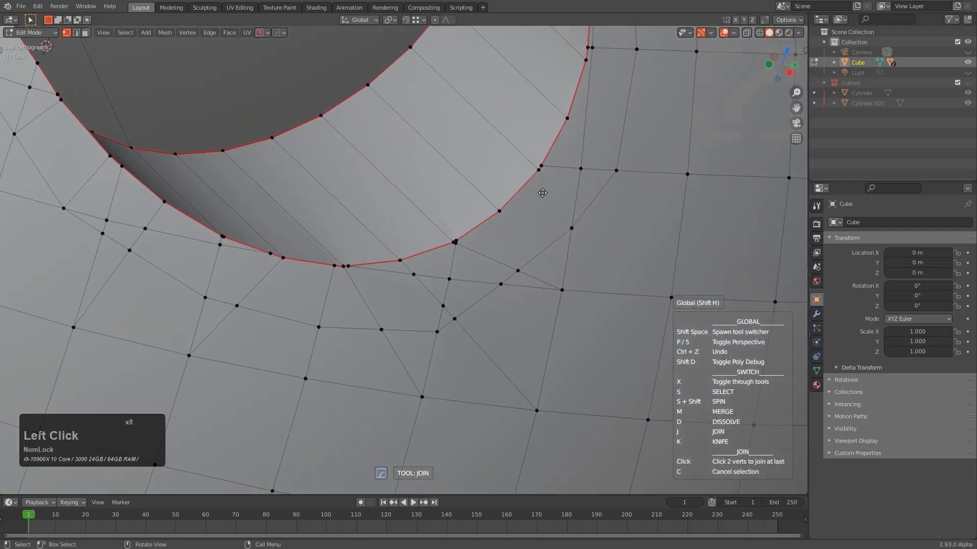
- Connect the right-side rim vertices to their neighbouring grid vertices
left_click(502, 210)
left_click(564, 227)
left_click(537, 171)
left_click(684, 260)
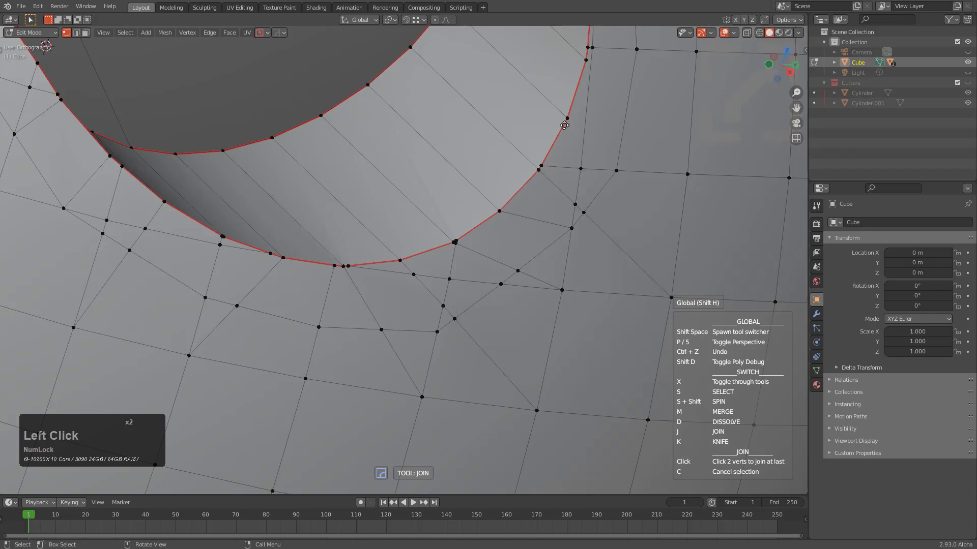
left_click(565, 122)
left_click(685, 163)
left_click(552, 236)
left_click(561, 176)
left_click(716, 143)
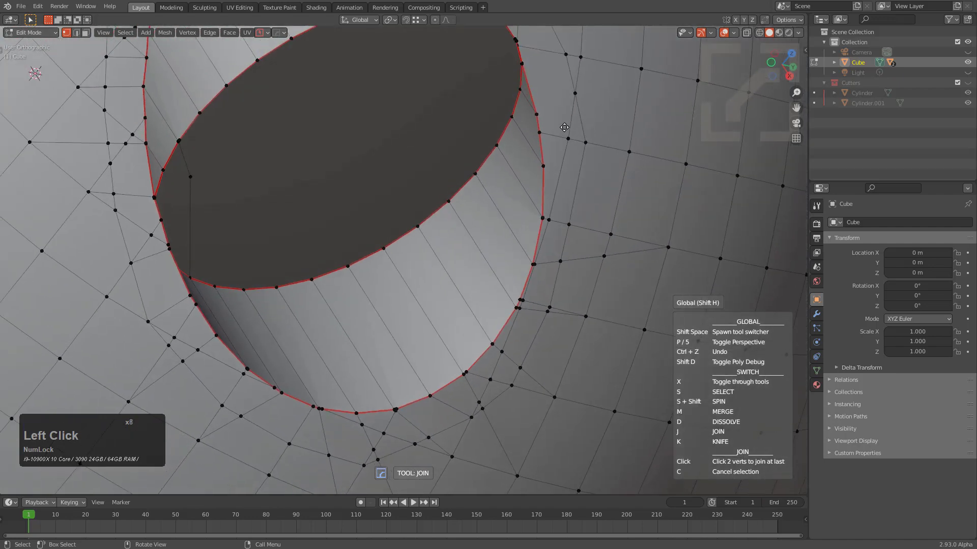
left_click(547, 167)
left_click(620, 157)
left_click(538, 116)
- Finish the ring by joining grid vertices to the rim along the top of the socket
left_click(647, 79)
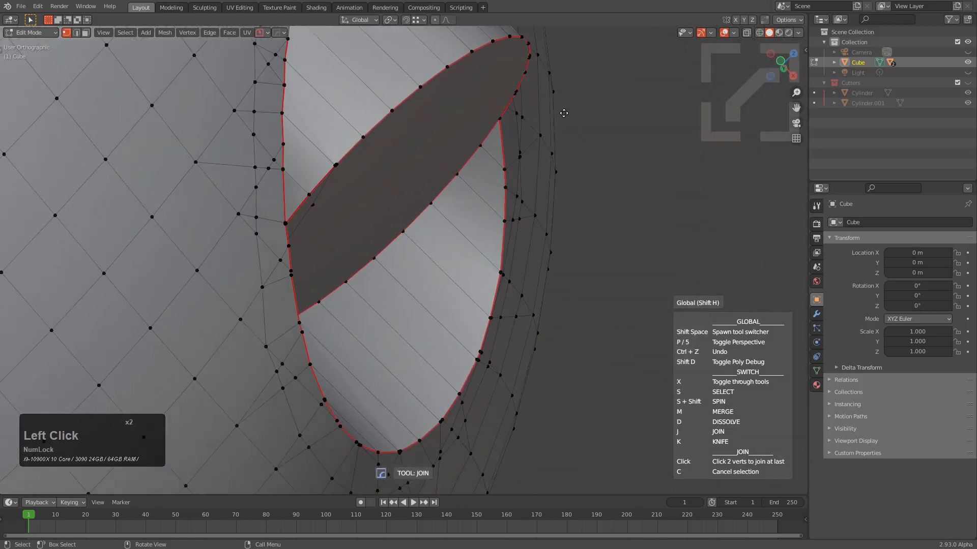
left_click(576, 142)
left_click(618, 136)
left_click(540, 165)
left_click(580, 120)
left_click(584, 111)
left_click(453, 123)
left_click(494, 77)
left_click(432, 165)
left_click(515, 70)
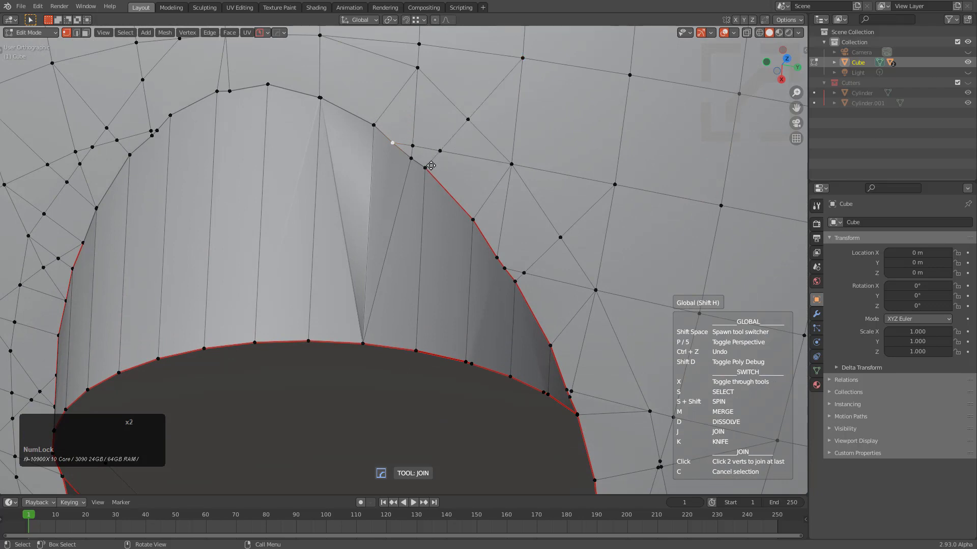
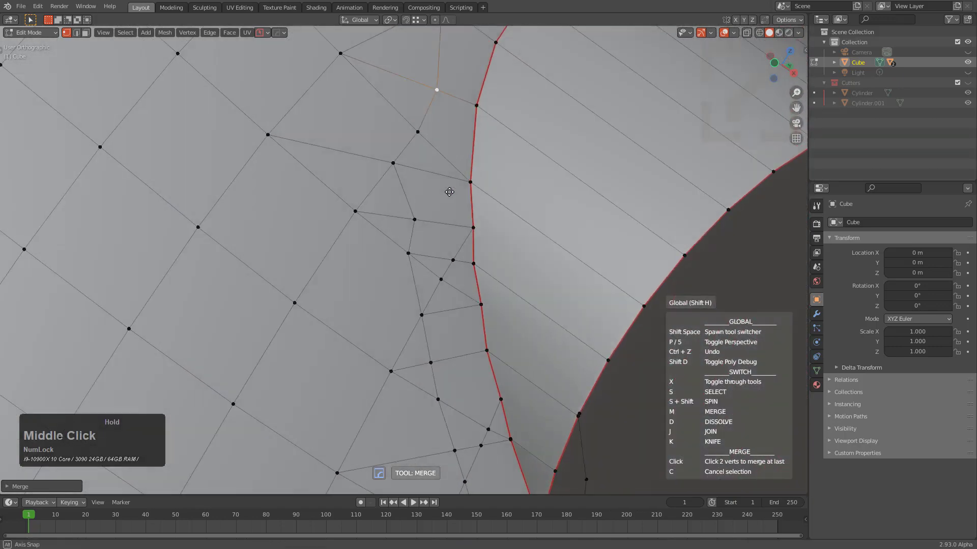
- Merge four stray vertices beside the socket rim into their neighbouring vertices
left_click(478, 212)
left_click(477, 246)
left_click(460, 243)
left_click(420, 239)
left_click(445, 269)
left_click(431, 296)
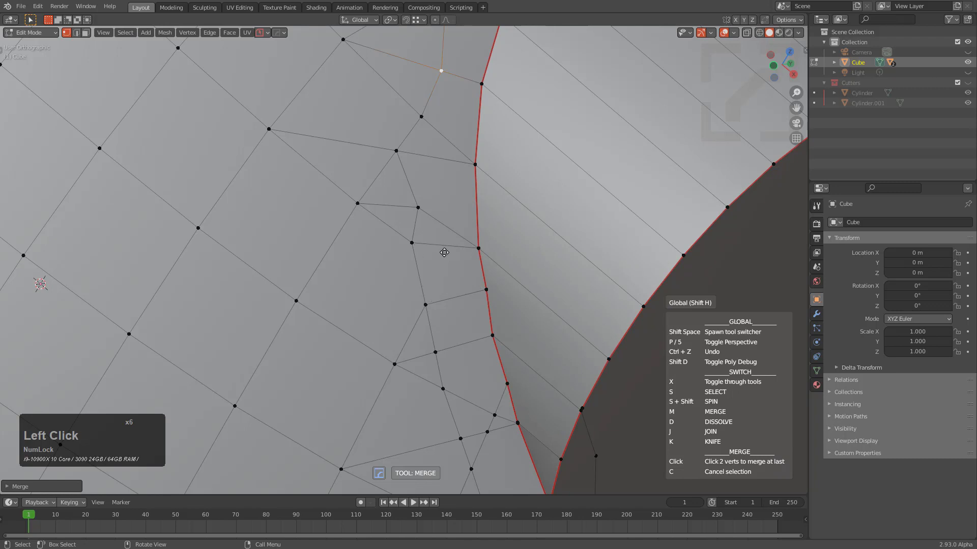
left_click(415, 203)
left_click(414, 238)
- Work along the rim merging the next run of stray vertices into neighbours
middle_click(455, 272)
middle_click(461, 216)
middle_click(463, 213)
left_click(434, 164)
left_click(454, 225)
left_click(391, 196)
left_click(399, 231)
middle_click(447, 275)
left_click(397, 170)
left_click(405, 221)
left_click(437, 199)
left_click(436, 209)
left_click(457, 170)
left_click(471, 198)
left_click(437, 210)
left_click(462, 202)
left_click(433, 289)
middle_click(473, 294)
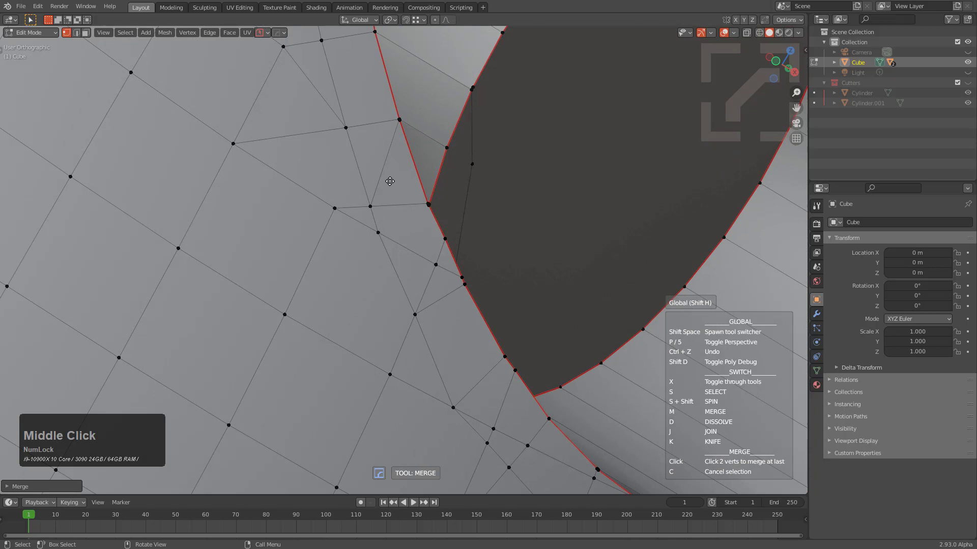
- Merge the last close vertex pairs on the socket's cut edge into single points
left_click(431, 207)
left_click(428, 200)
middle_click(443, 236)
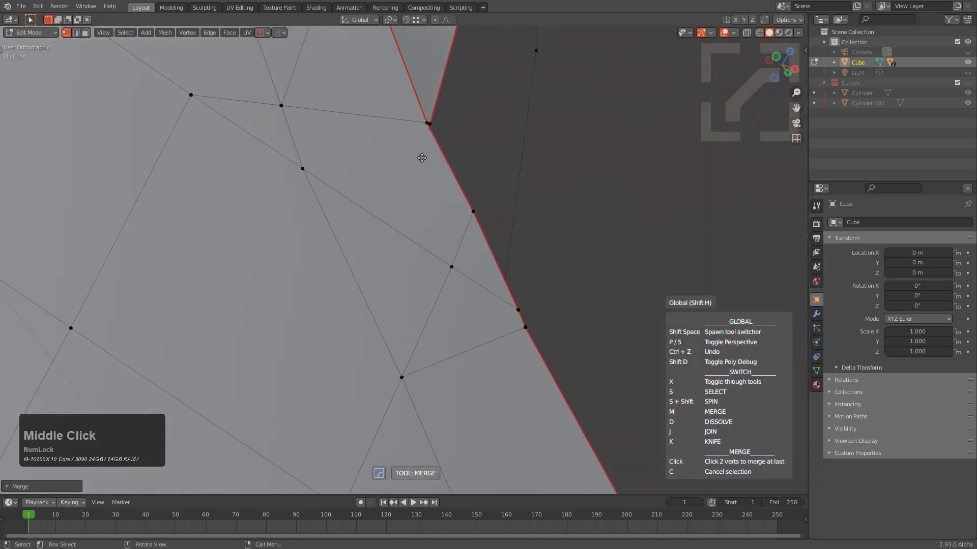
left_click(431, 125)
left_click(441, 133)
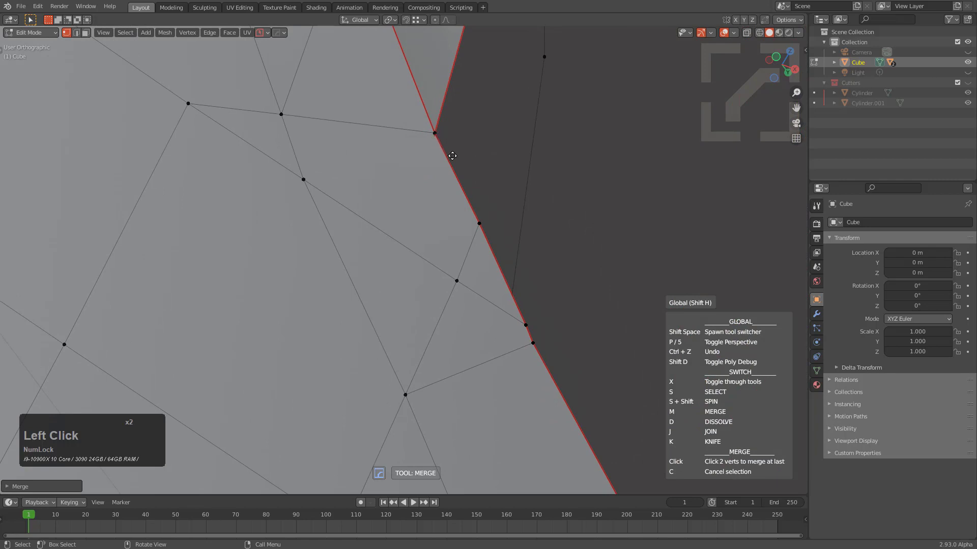
double_click(525, 316)
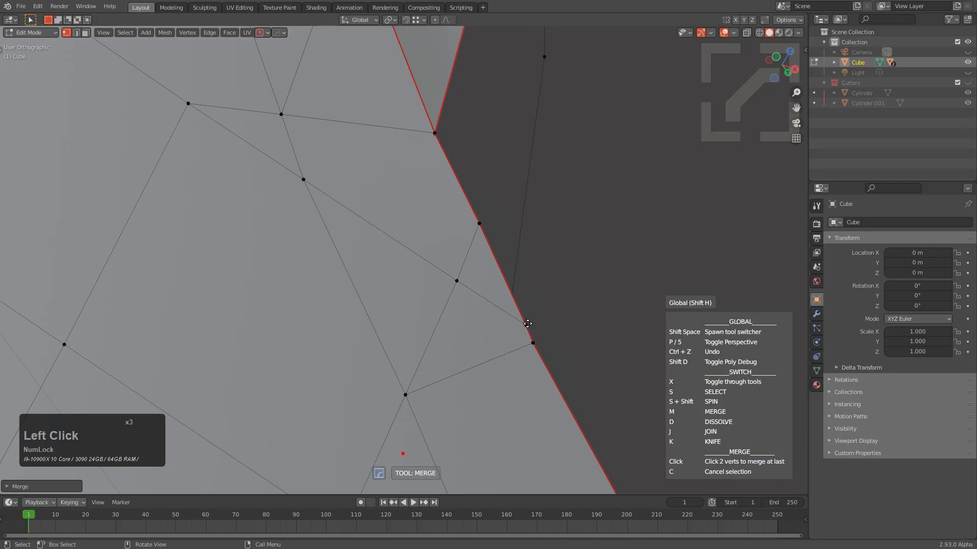
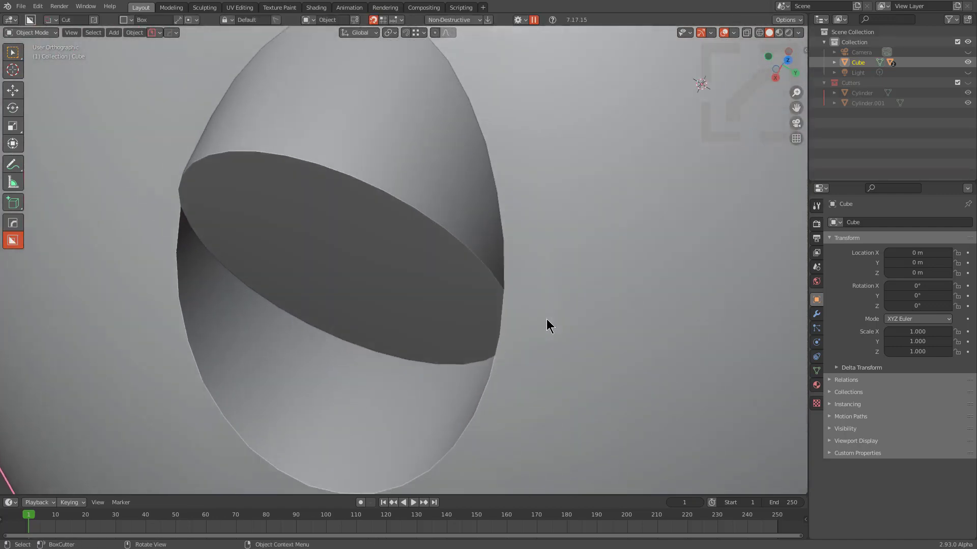
key("q")
key("Tab")
key("Tab")
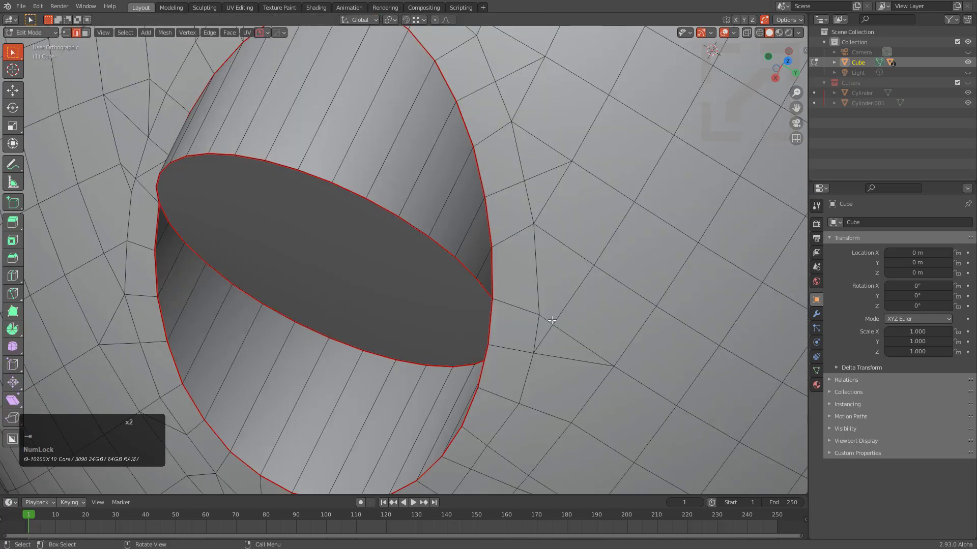
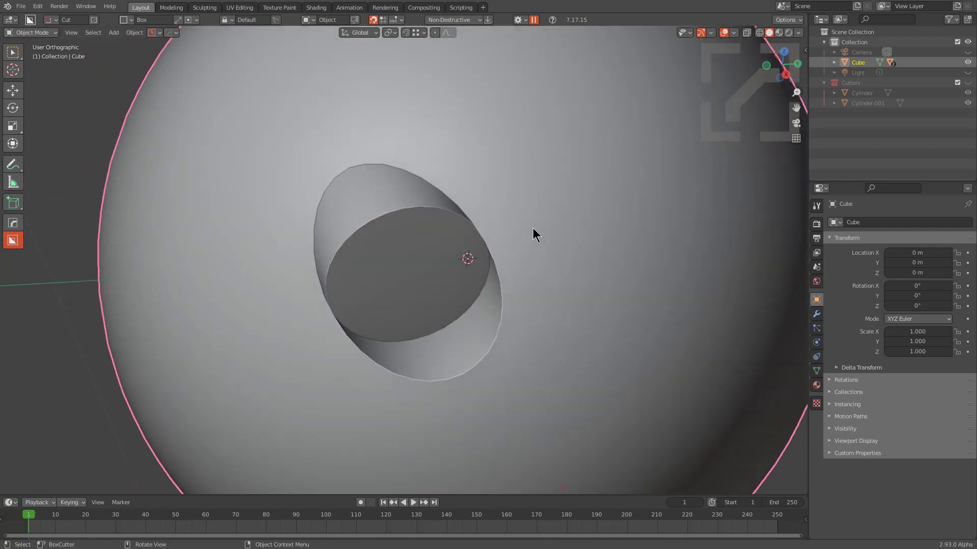
- Add a HardOps bevel on the socket edges with 6 segments, autosmooth, 25° angle, and confirm it
left_click(547, 220)
key("q")
left_click(550, 231)
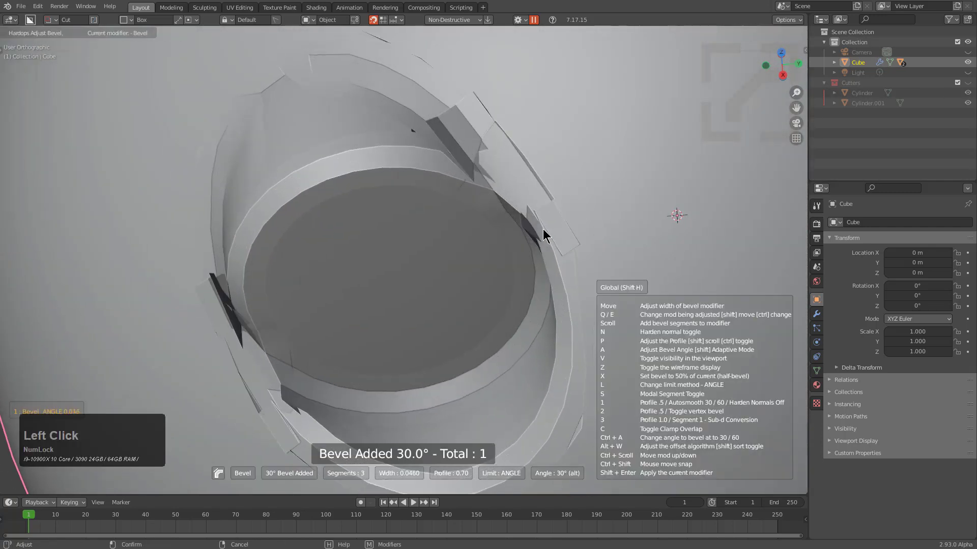
scroll("up", 3)
key("1")
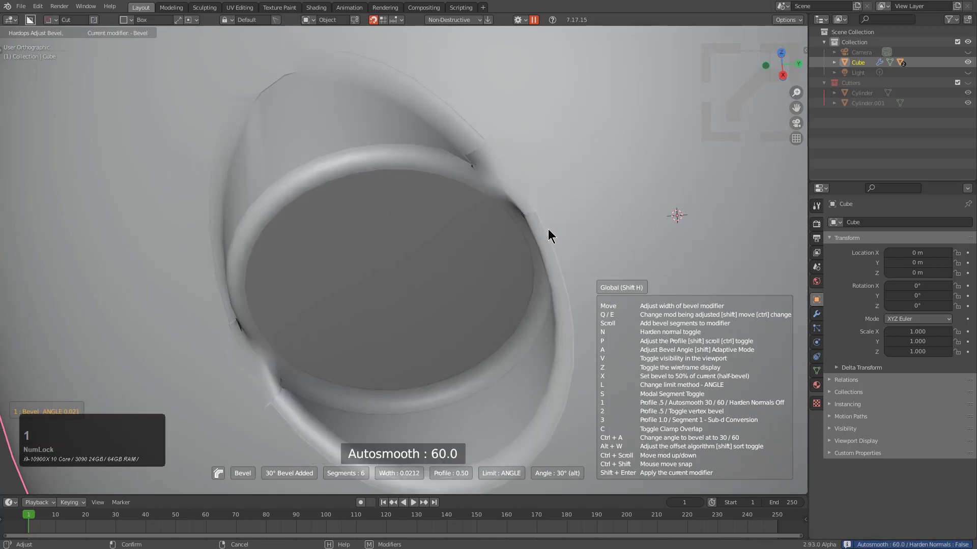
scroll("down", 3)
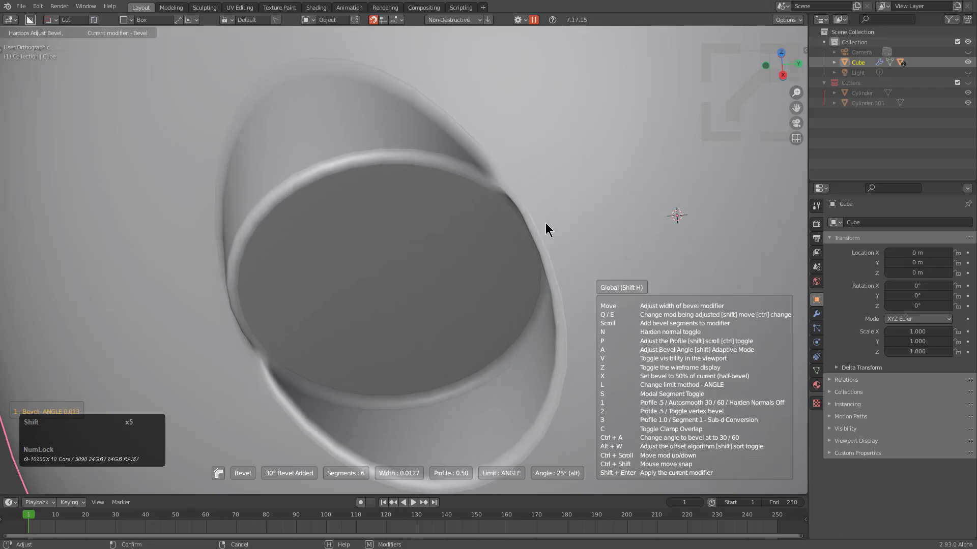
left_click(546, 223)
scroll("down", 3)
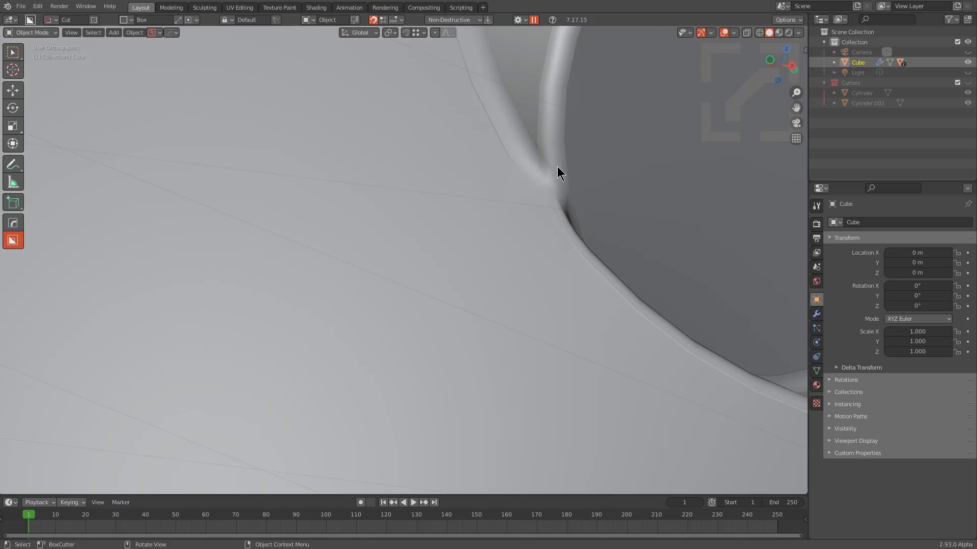
- Centre on the socket rim with wireframe shown and add a weighted normal modifier keeping sharp edges
key("alt+Num_Lock")
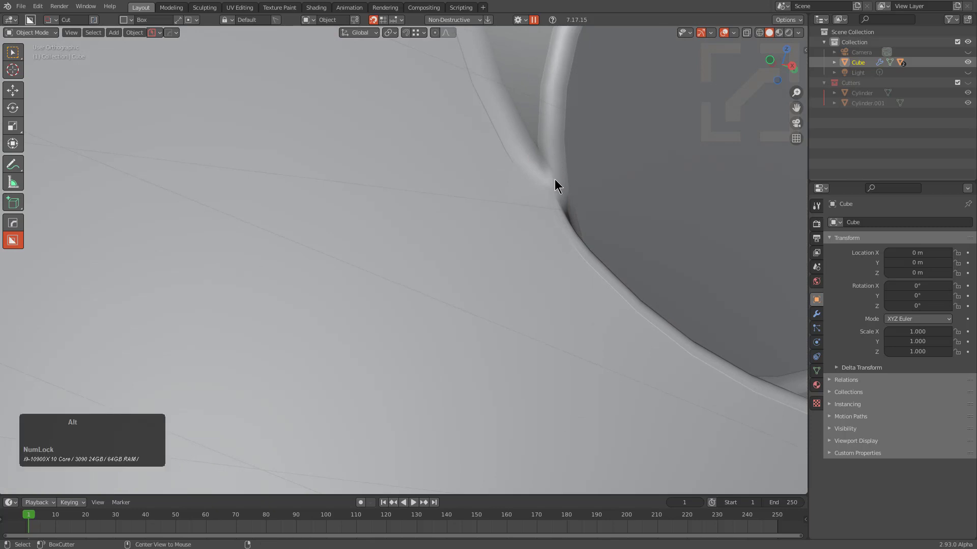
key("alt+v")
left_click(497, 202)
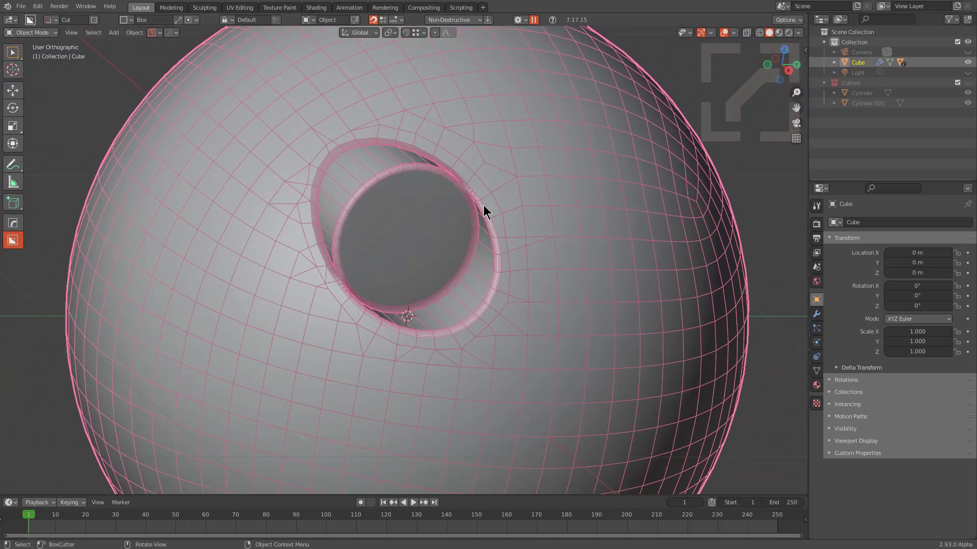
key("q")
left_click(494, 207)
left_click(727, 33)
- Snap to front view and orbit around the sphere to look into the socket
scroll("down", 3)
middle_click(579, 275)
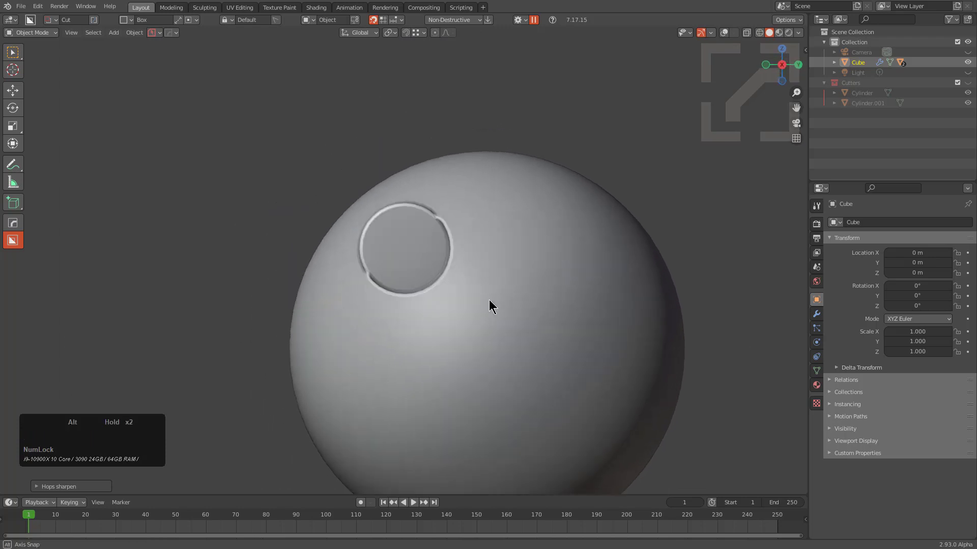
scroll("up", 3)
middle_click(421, 278)
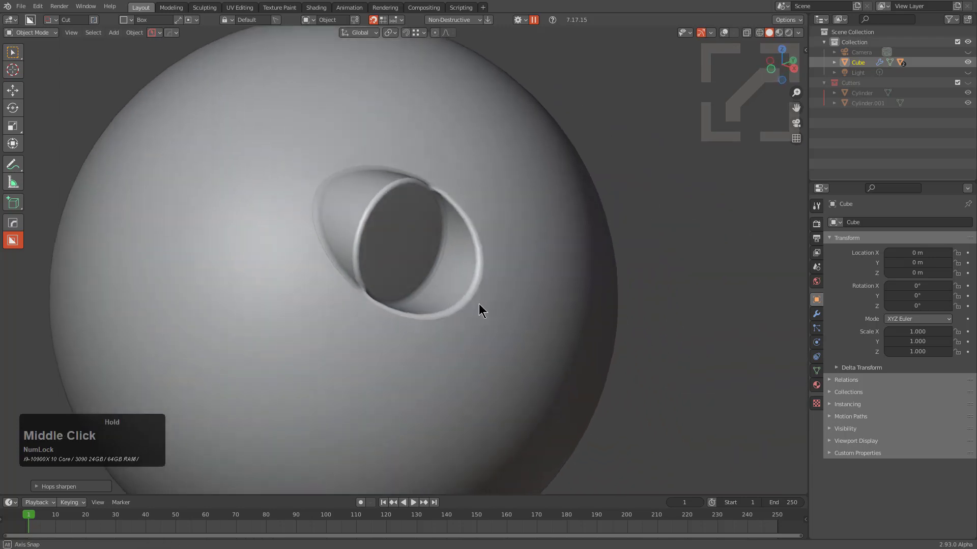
scroll("up", 3)
middle_click(448, 266)
- Reopen Adjust Bevel and widen the socket rim bevel to about 0.011, confirming it
key("q")
left_click(558, 228)
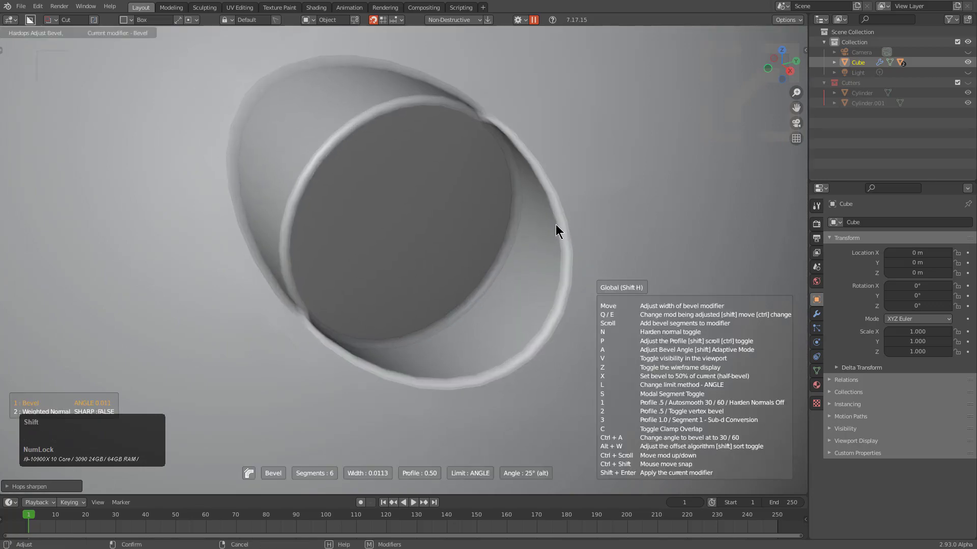
left_click(560, 224)
- Orbit the view around and into the socket to set up the floor cut
middle_click(546, 218)
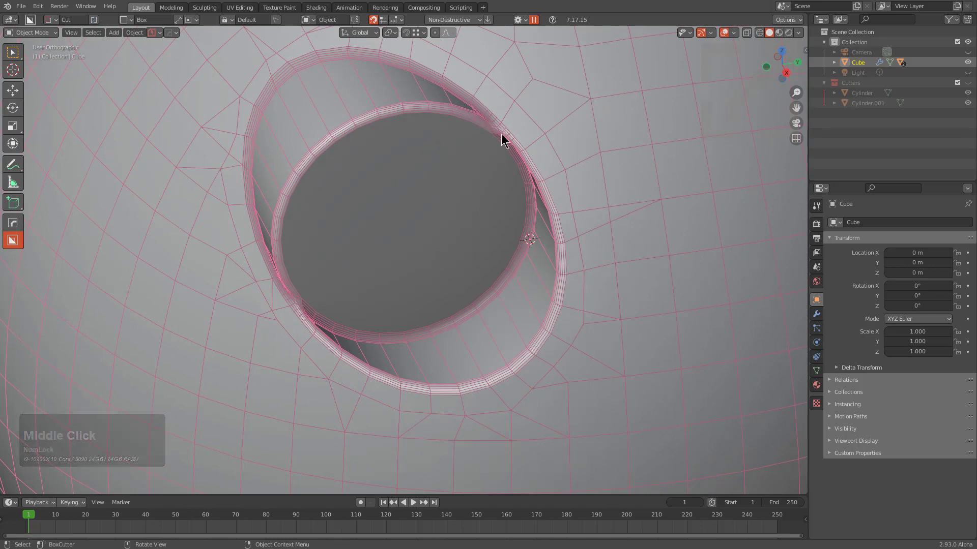
middle_click(431, 265)
middle_click(442, 263)
scroll("down", 3)
middle_click(431, 224)
- Cut a BoxCutter circle into the socket floor and confirm its depth
key("d")
left_click(357, 219)
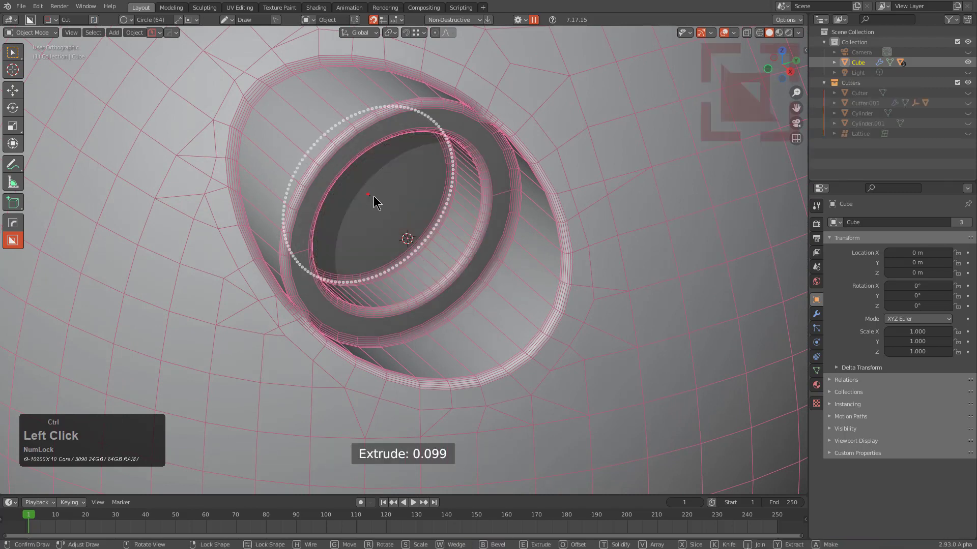
scroll("down", 3)
middle_click(467, 274)
scroll("down", 3)
- Mirror the socket and its inserts across two axes, giving four sockets on the sphere
key("alt+x")
left_click(343, 297)
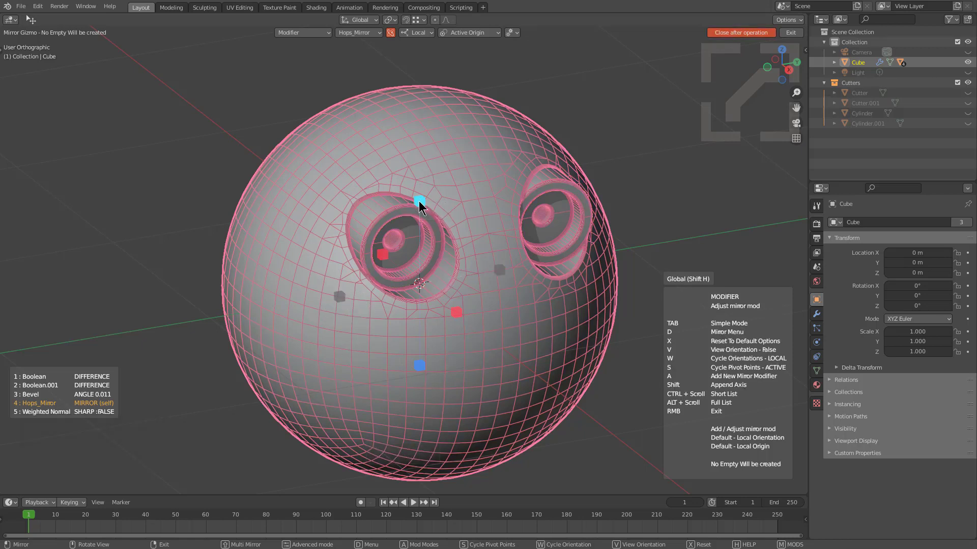
left_click(422, 203)
middle_click(462, 263)
key("alt+v")
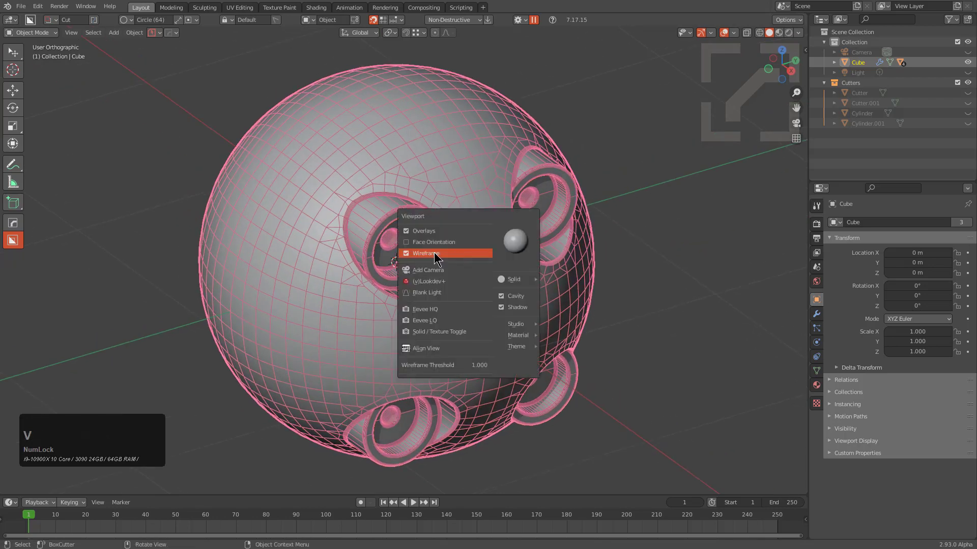
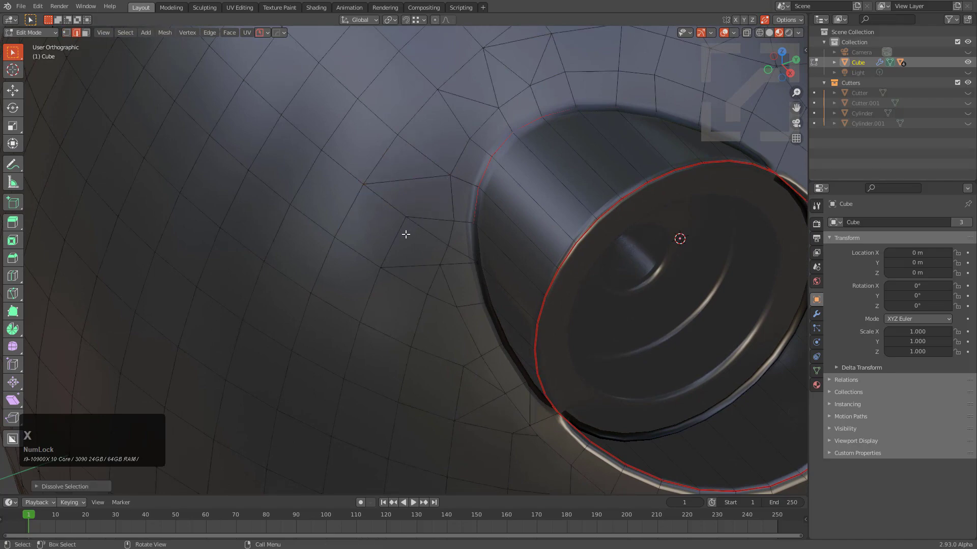
- Return to Object Mode and orbit around the sphere to view the mirrored sockets
key("1")
scroll("down", 3)
middle_click(465, 303)
scroll("down", 3)
middle_click(488, 288)
middle_click(455, 262)
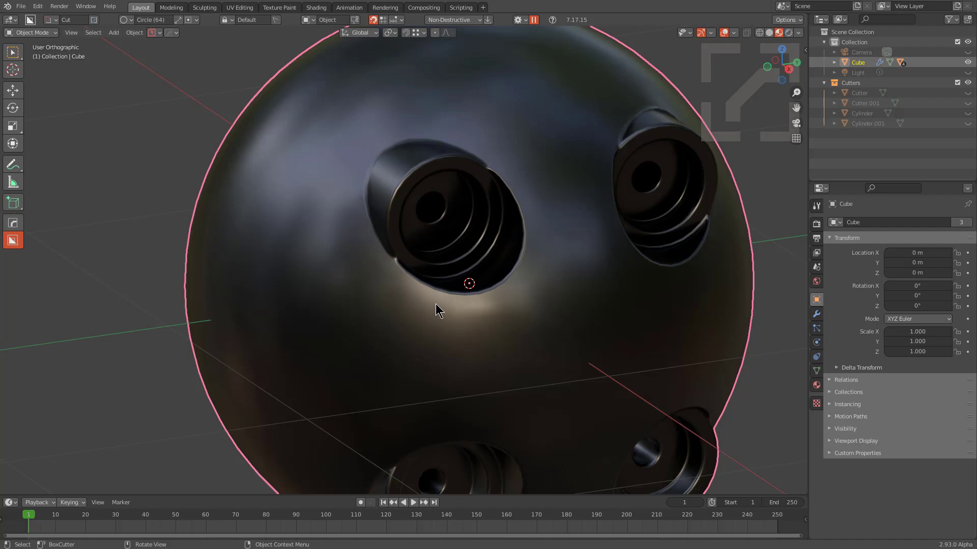
- Cycle the LookDev materials, apply the glossy purple one to the sphere, and snap to front view
key("m")
key("m")
left_click(446, 246)
scroll("up", 3)
scroll("up", 3)
scroll("up", 3)
key("c")
scroll("up", 3)
scroll("up", 3)
scroll("up", 3)
scroll("up", 3)
scroll("up", 3)
scroll("up", 3)
left_click(515, 236)
middle_click(532, 245)
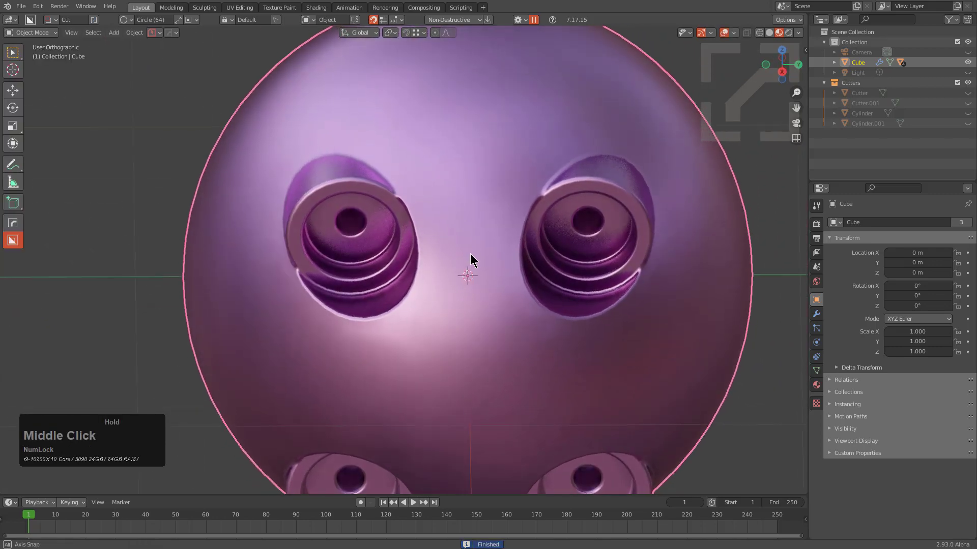